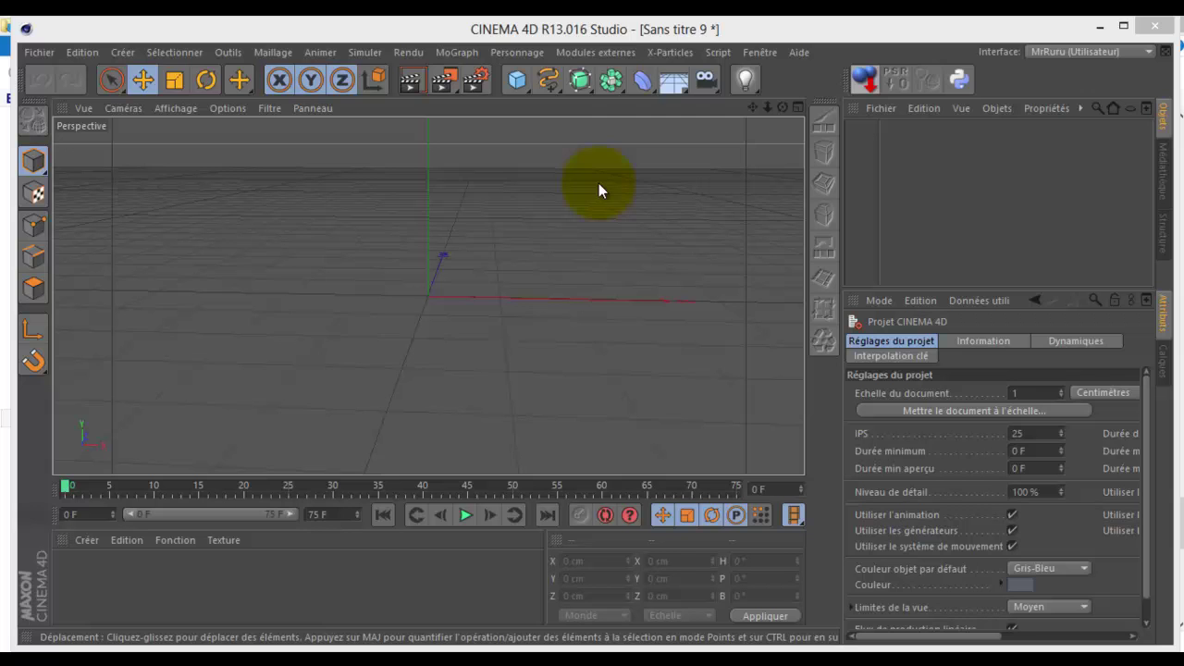
- Add a cube and drag its handles to a 156 × 235 × 4.9 cm upright panel
{"action": "left_click", "coordinate": [523, 90]}
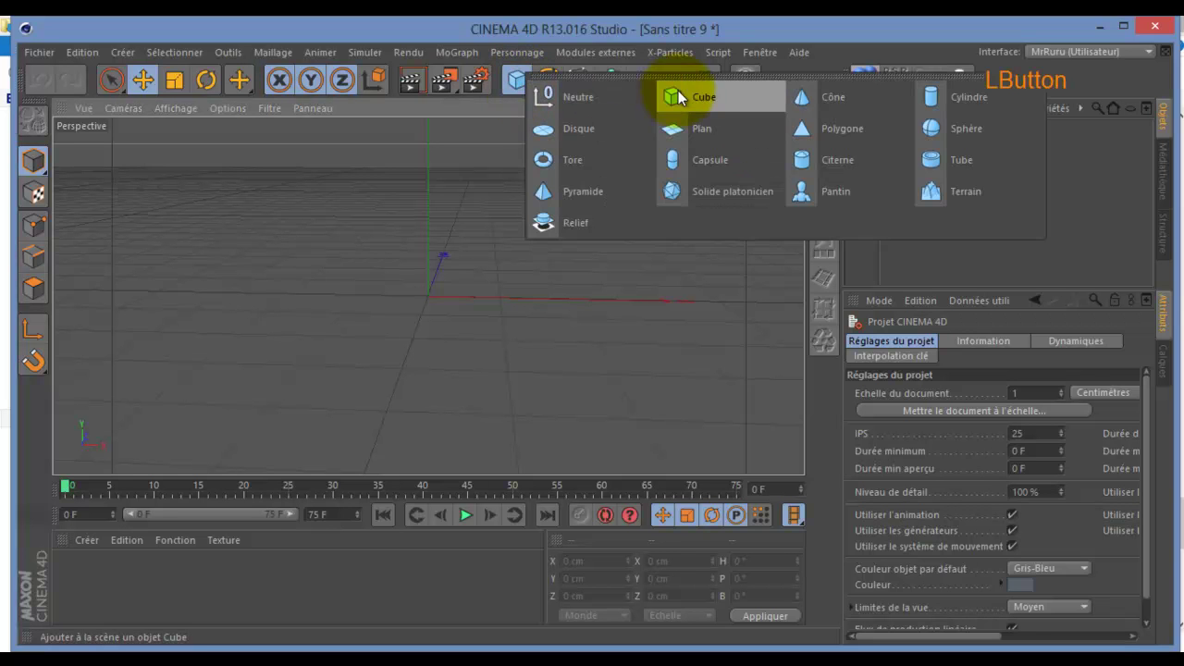
{"action": "left_click", "coordinate": [788, 115]}
{"action": "left_click", "coordinate": [495, 291]}
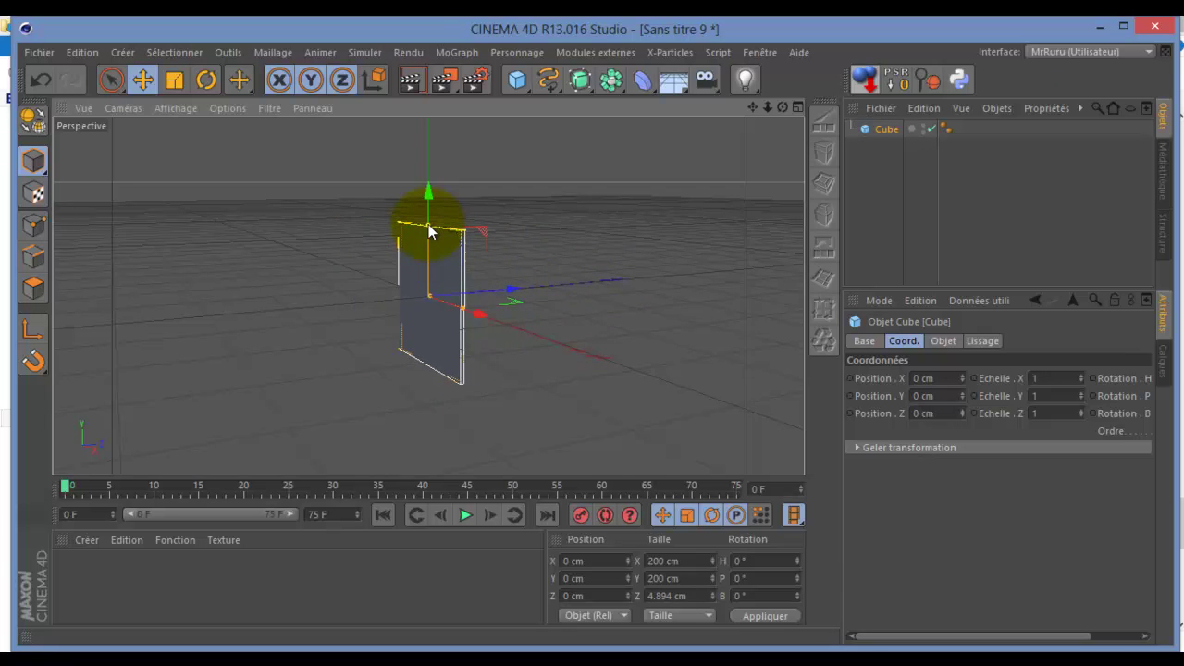
{"action": "left_click", "coordinate": [433, 230]}
{"action": "left_click", "coordinate": [791, 113]}
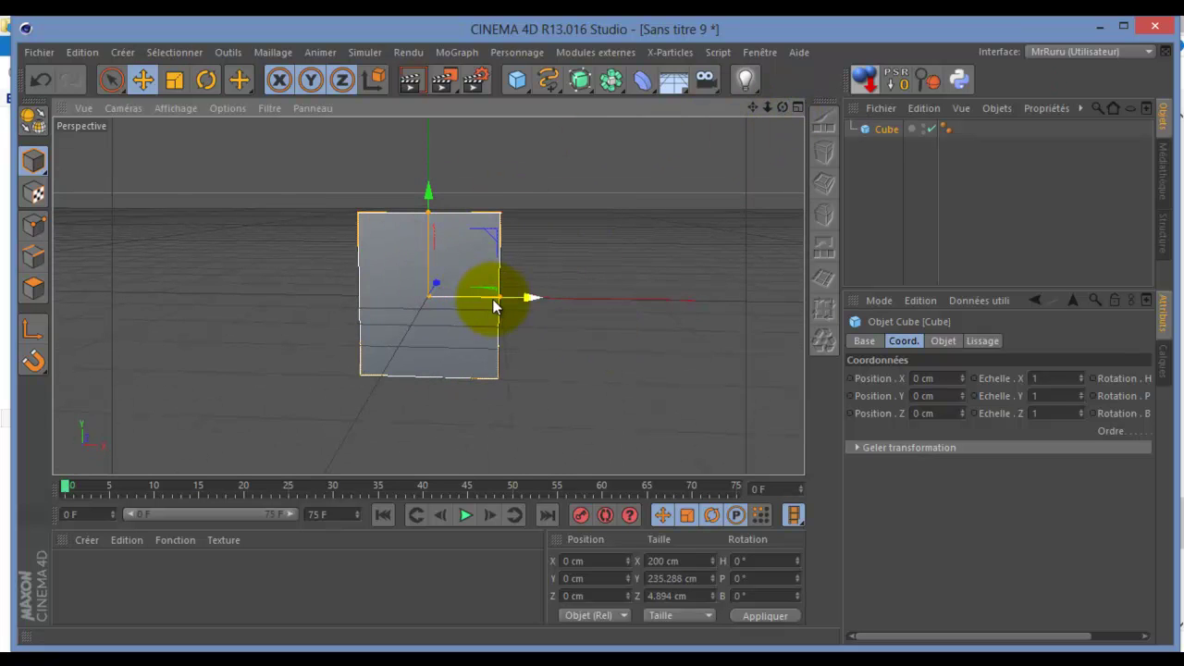
{"action": "left_click", "coordinate": [507, 301]}
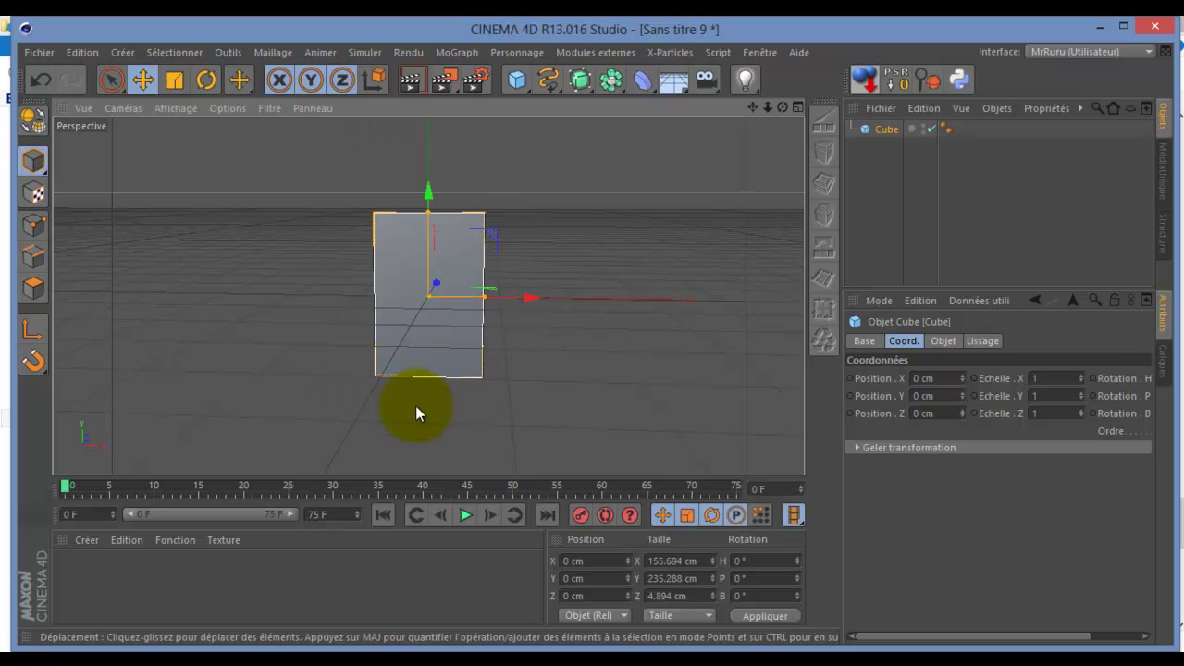
- Add a cylinder with radius 9 cm, 18 rotation segments and about 103 cm height
{"action": "left_click", "coordinate": [792, 113]}
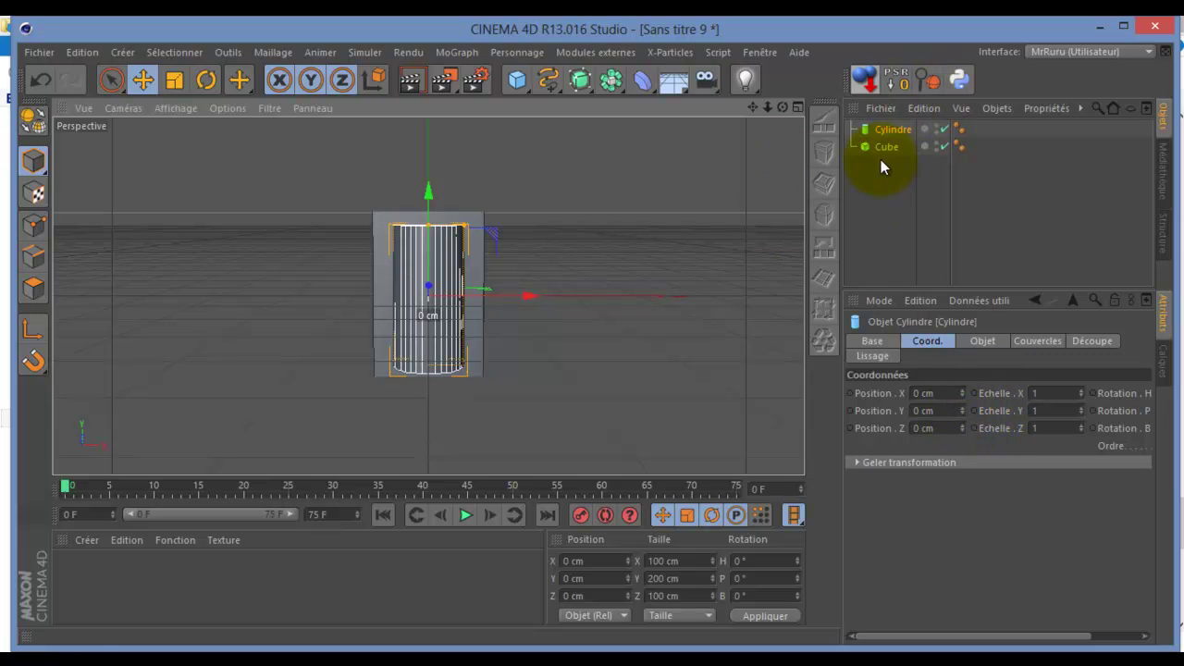
{"action": "left_click", "coordinate": [893, 130]}
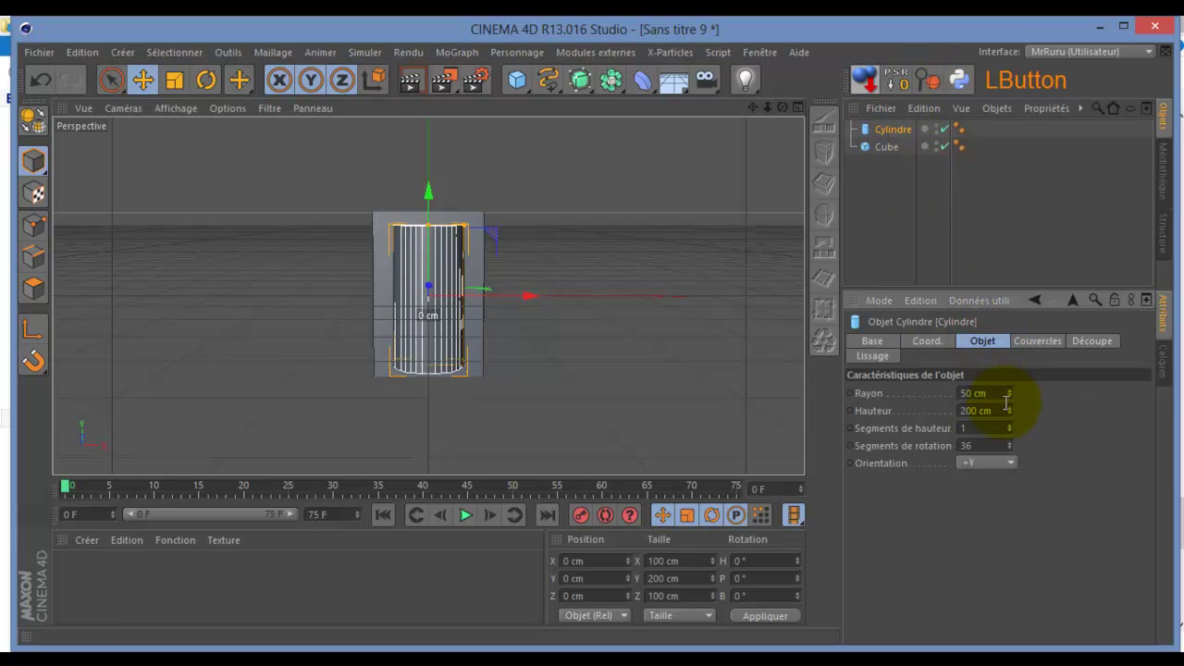
{"action": "left_click", "coordinate": [1015, 403]}
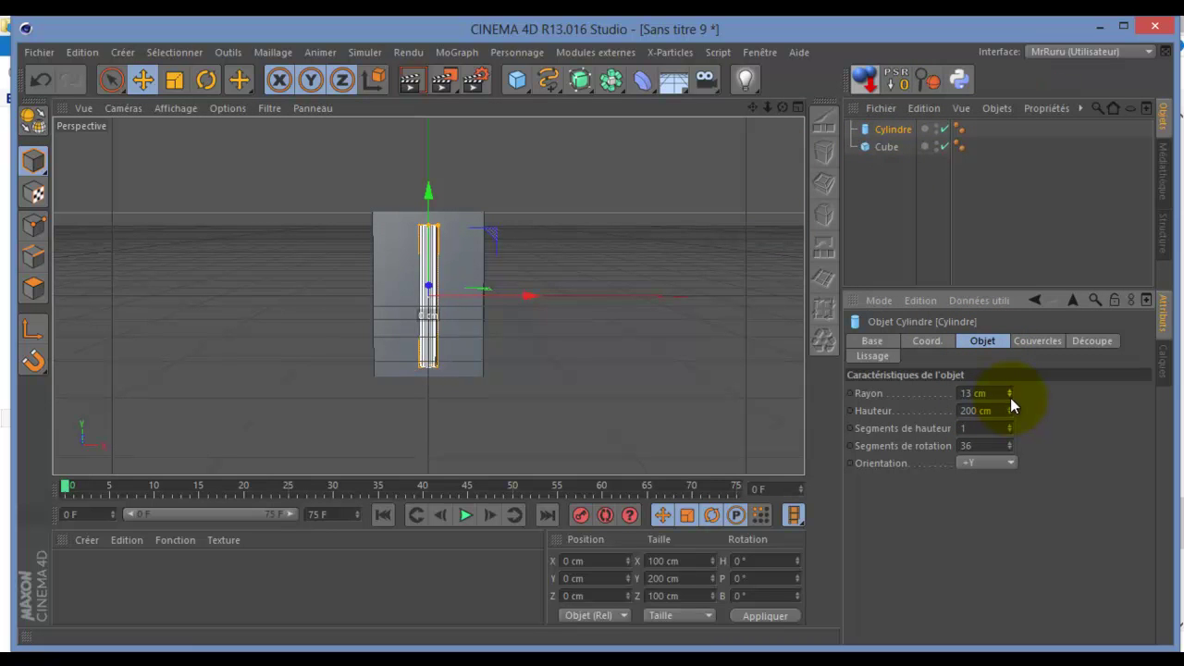
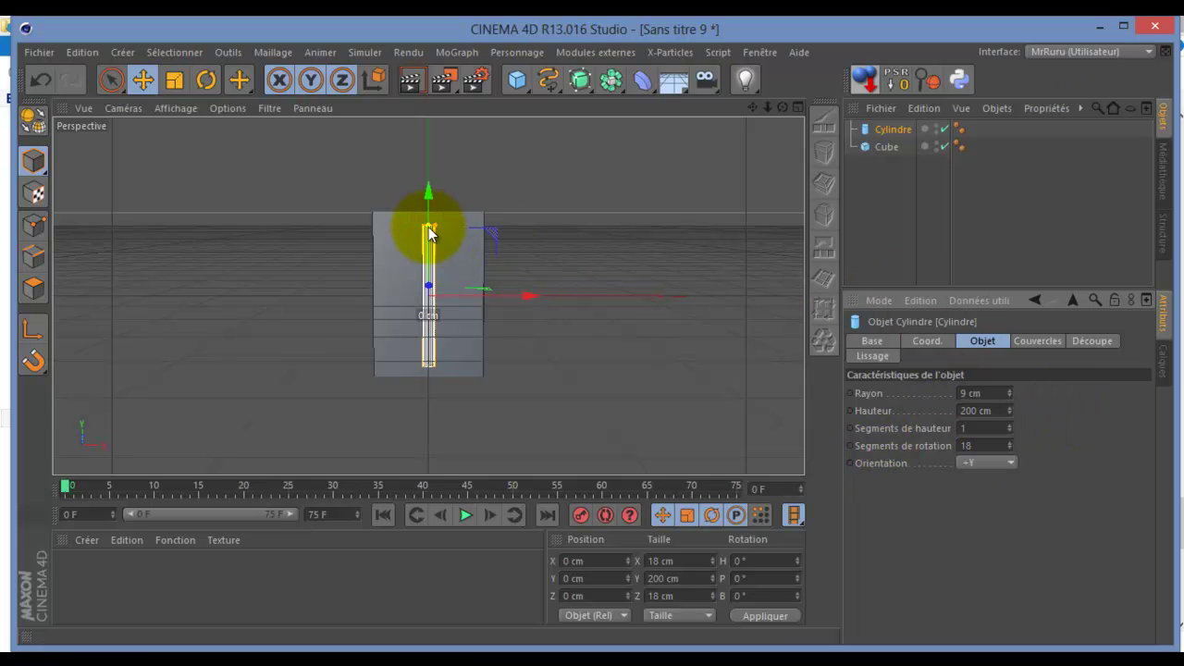
{"action": "left_click", "coordinate": [430, 232]}
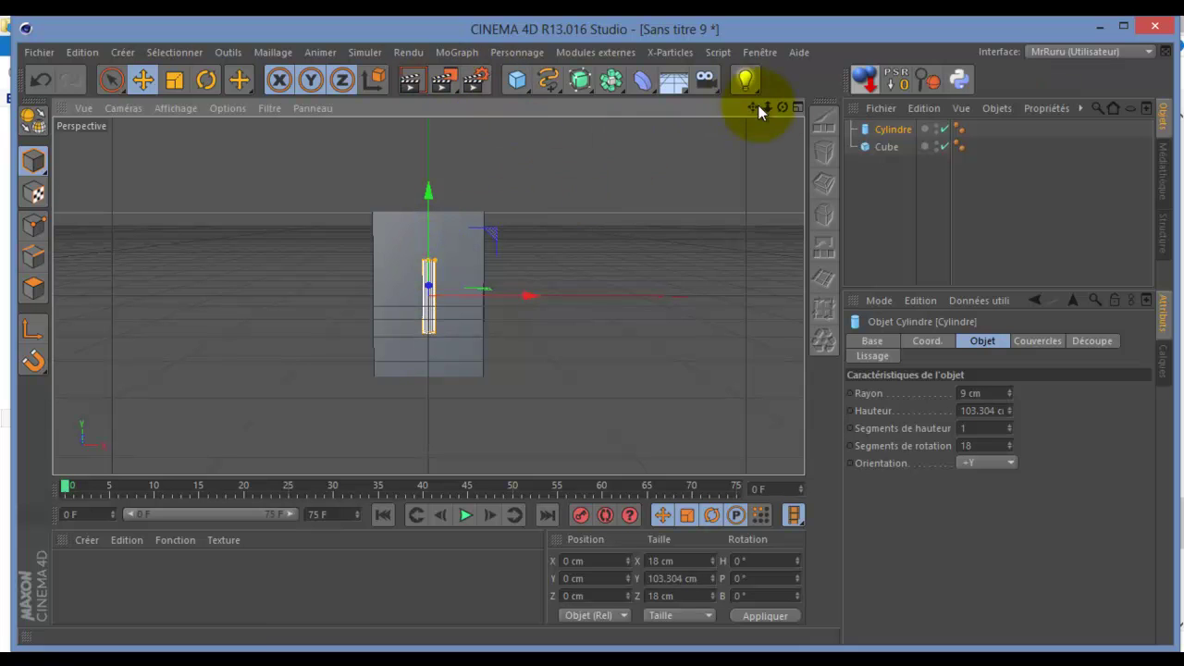
- Add a sphere under the cylinder and shrink its radius to 16 cm
{"action": "left_click", "coordinate": [522, 83]}
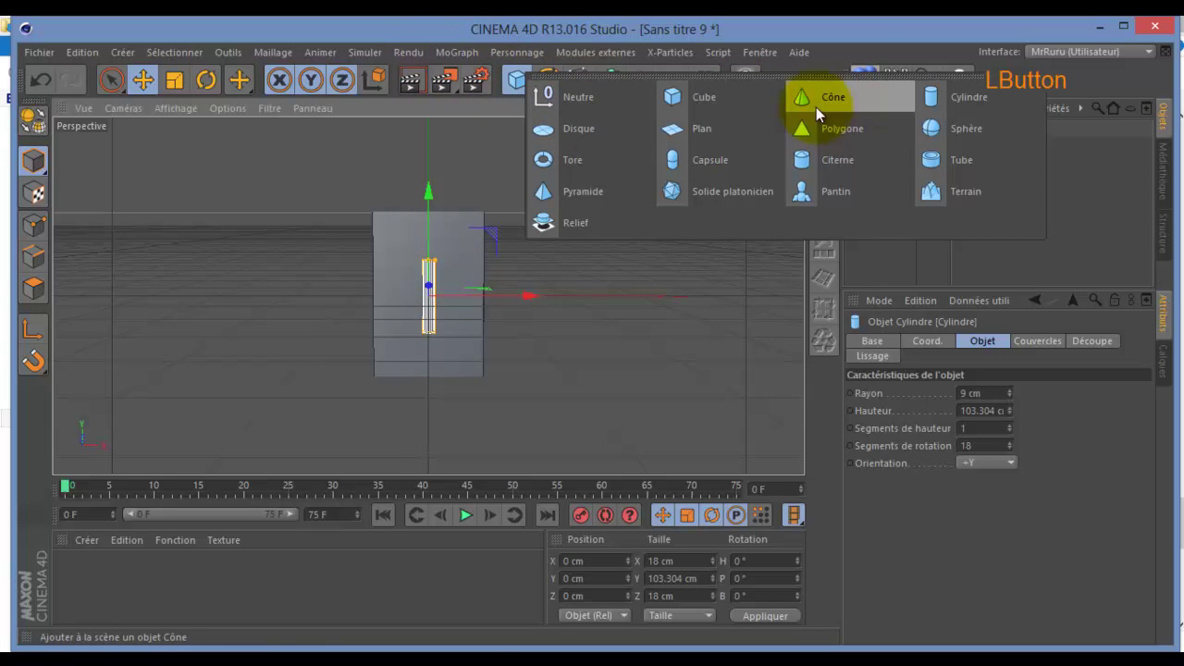
{"action": "left_click", "coordinate": [894, 128]}
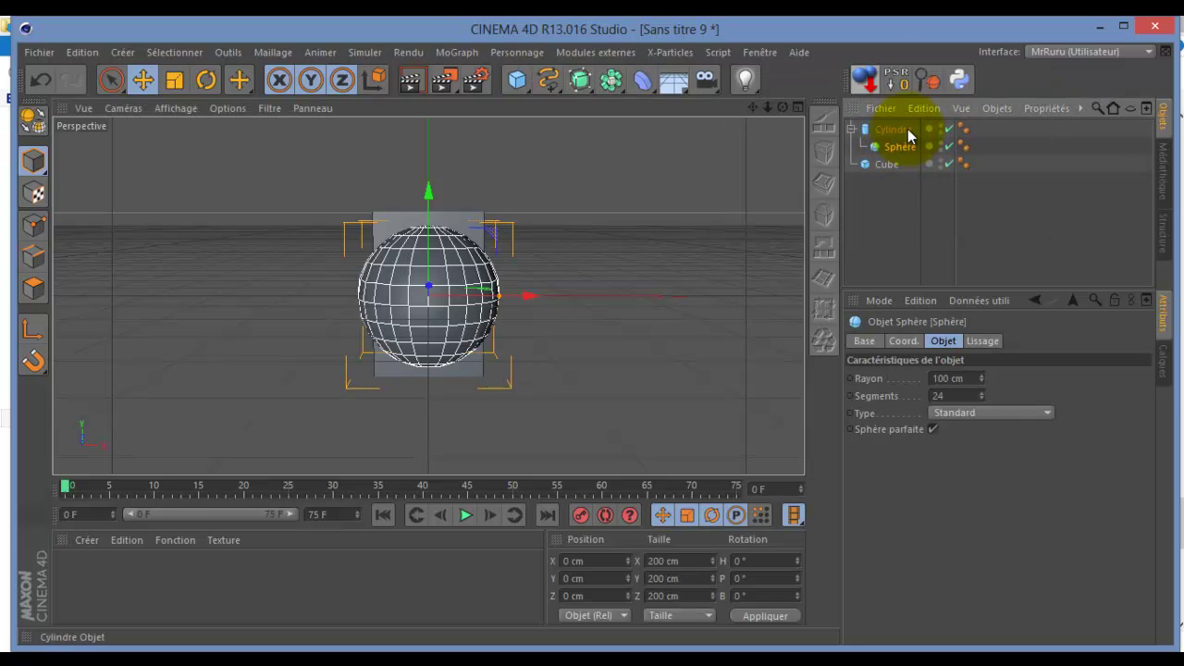
{"action": "left_click", "coordinate": [900, 83]}
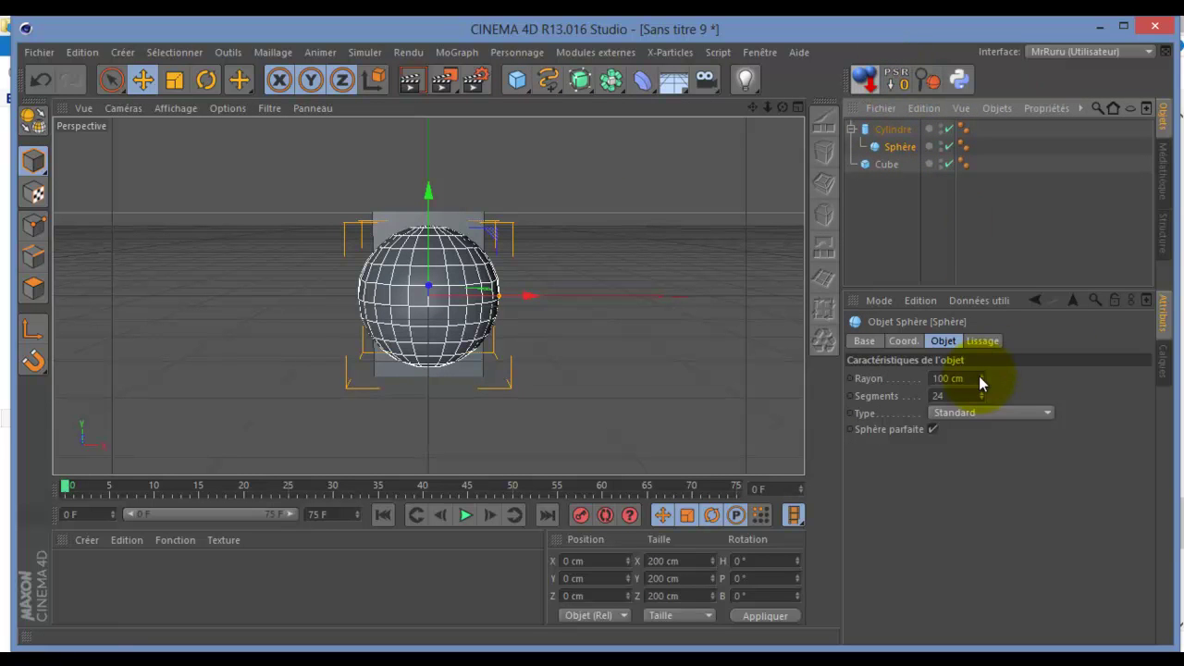
{"action": "left_click", "coordinate": [983, 386]}
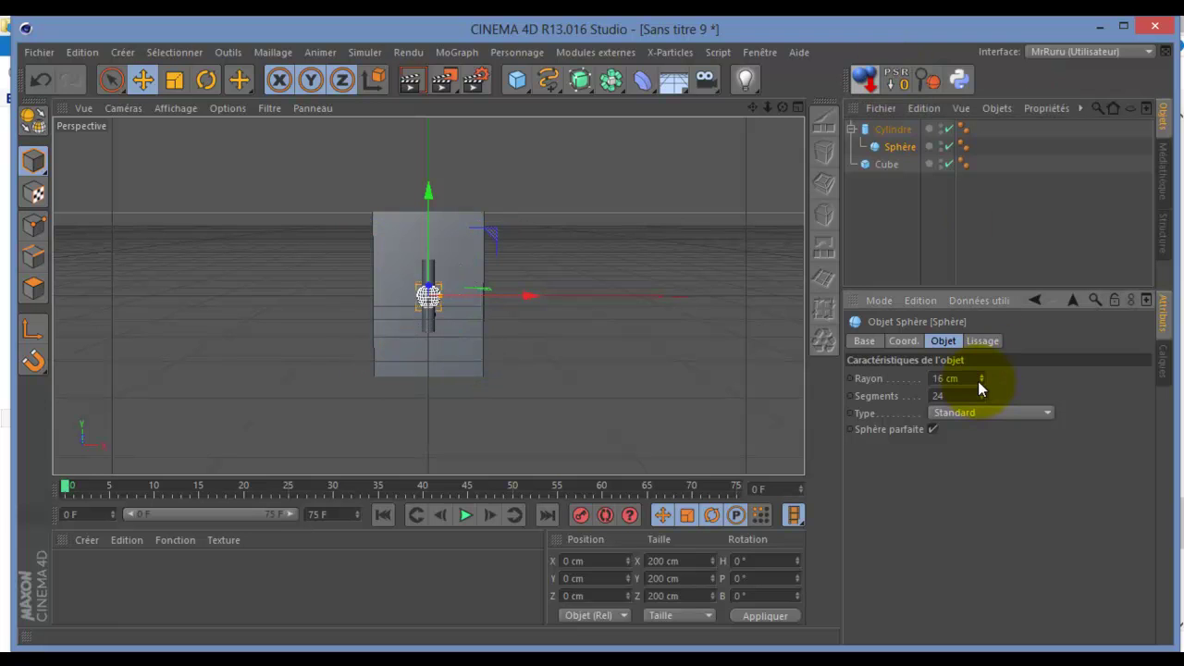
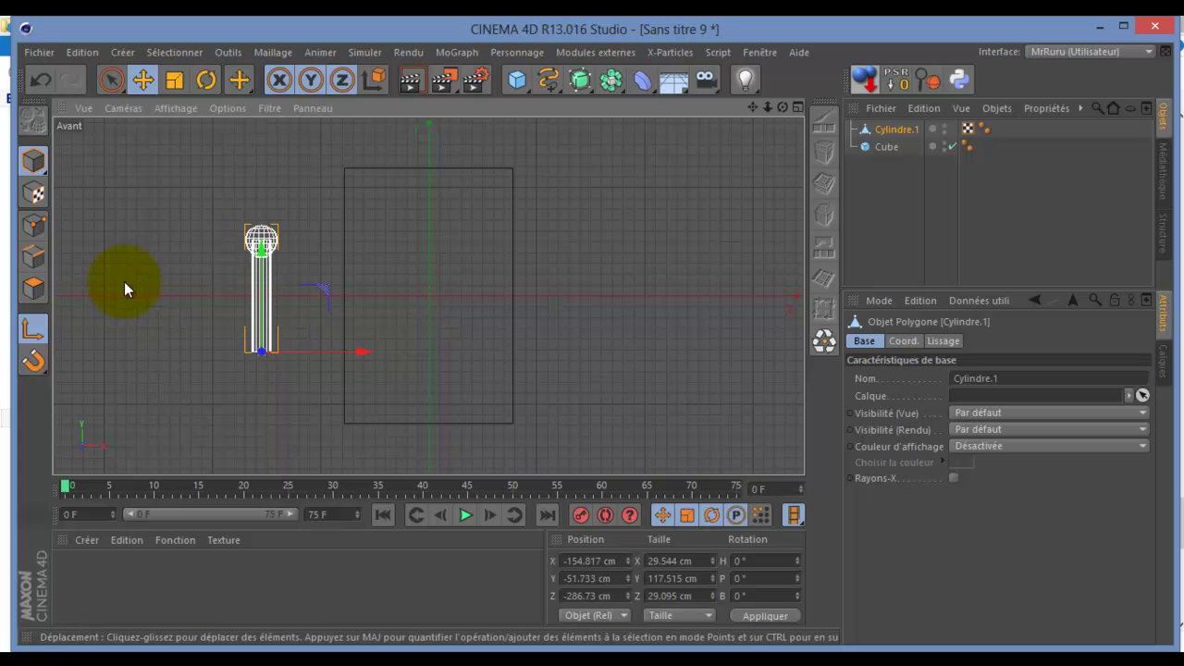
{"action": "left_click", "coordinate": [37, 329]}
{"action": "left_click", "coordinate": [38, 163]}
{"action": "left_click", "coordinate": [805, 106]}
{"action": "left_click", "coordinate": [431, 115]}
{"action": "left_click", "coordinate": [787, 115]}
{"action": "left_click", "coordinate": [209, 86]}
{"action": "left_click", "coordinate": [208, 357]}
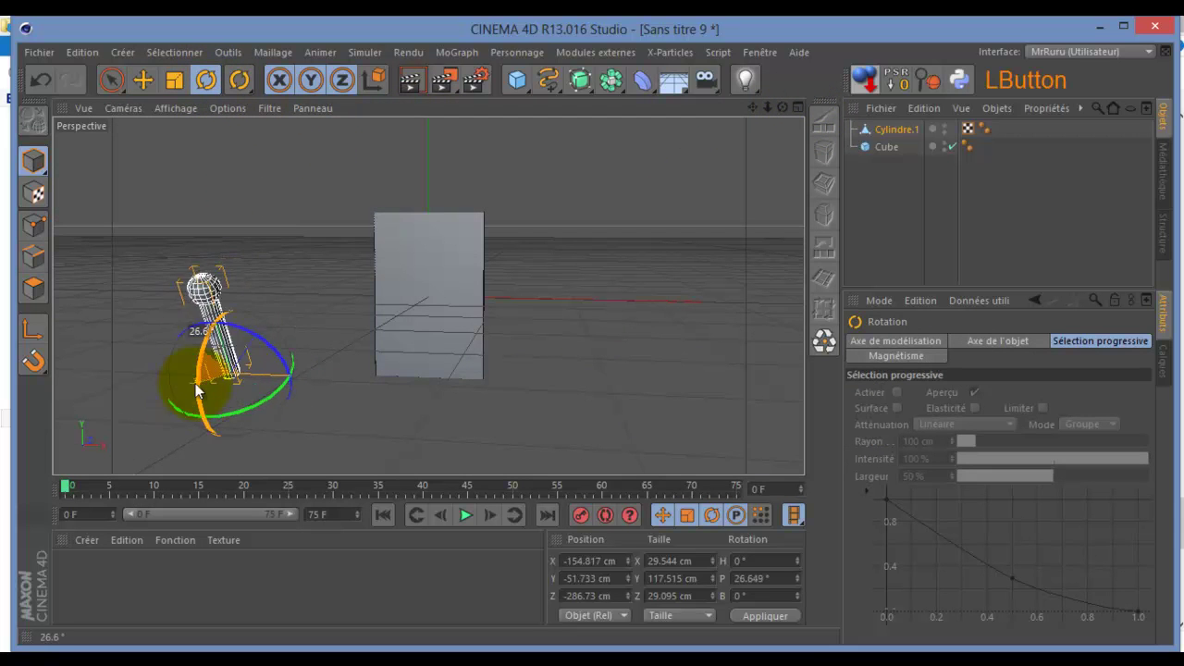
{"action": "left_click", "coordinate": [207, 341]}
{"action": "left_click", "coordinate": [39, 84]}
{"action": "left_click", "coordinate": [42, 92]}
{"action": "left_click", "coordinate": [889, 152]}
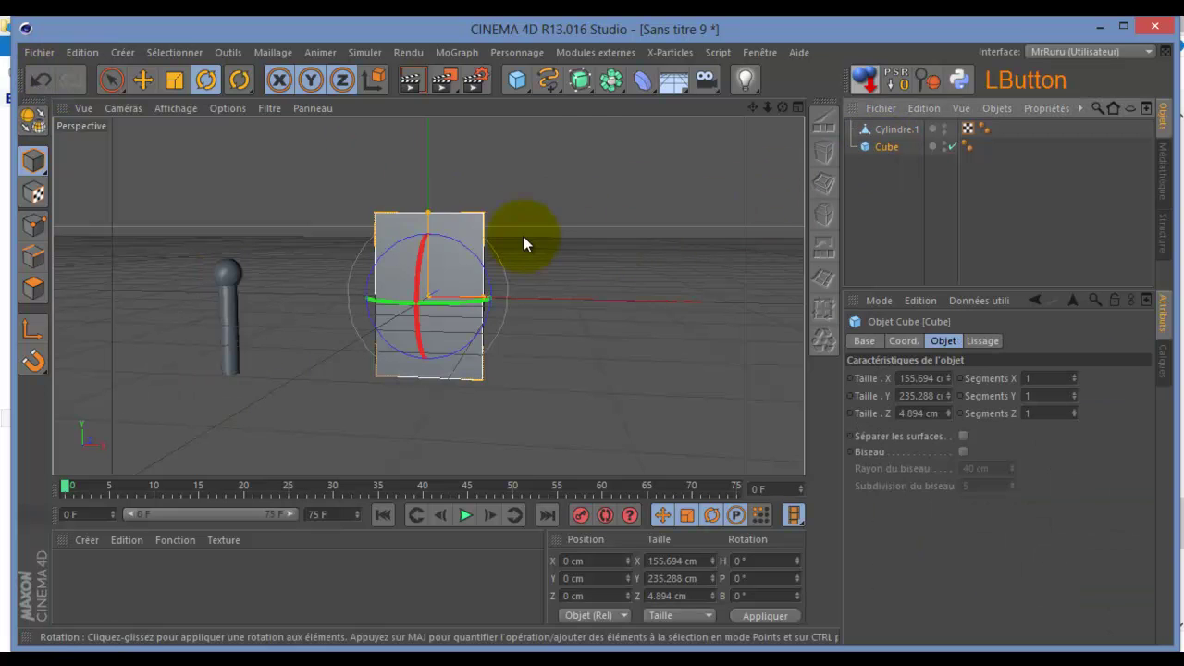
{"action": "left_click", "coordinate": [152, 80]}
{"action": "left_click", "coordinate": [430, 192]}
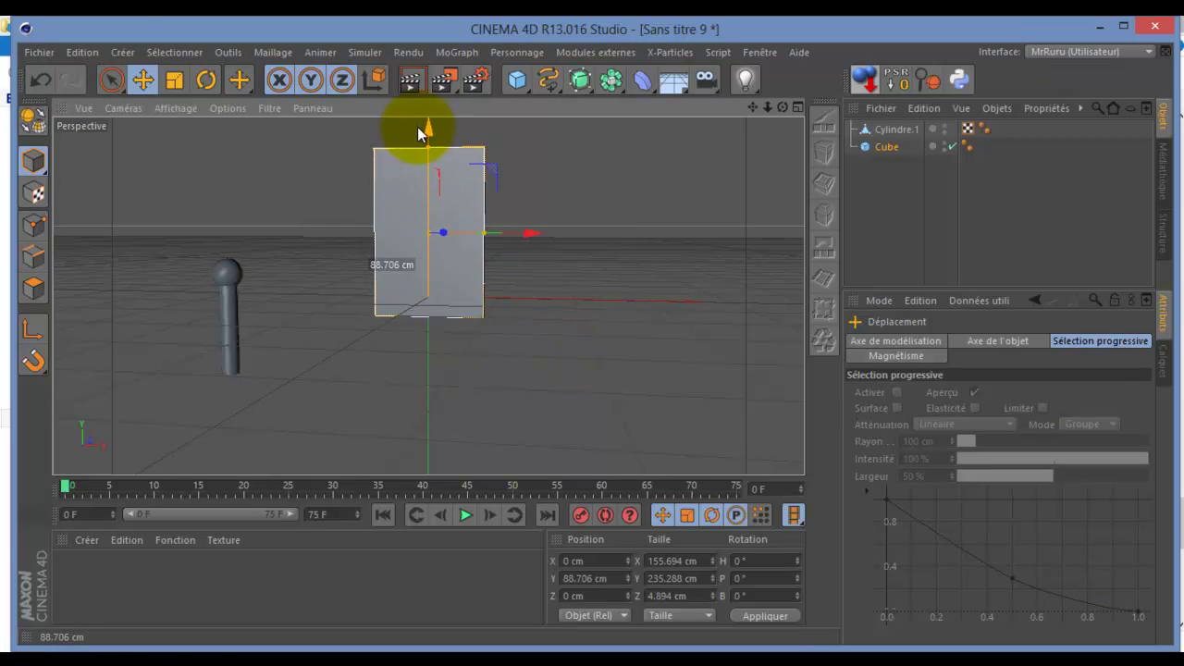
{"action": "left_click", "coordinate": [36, 82]}
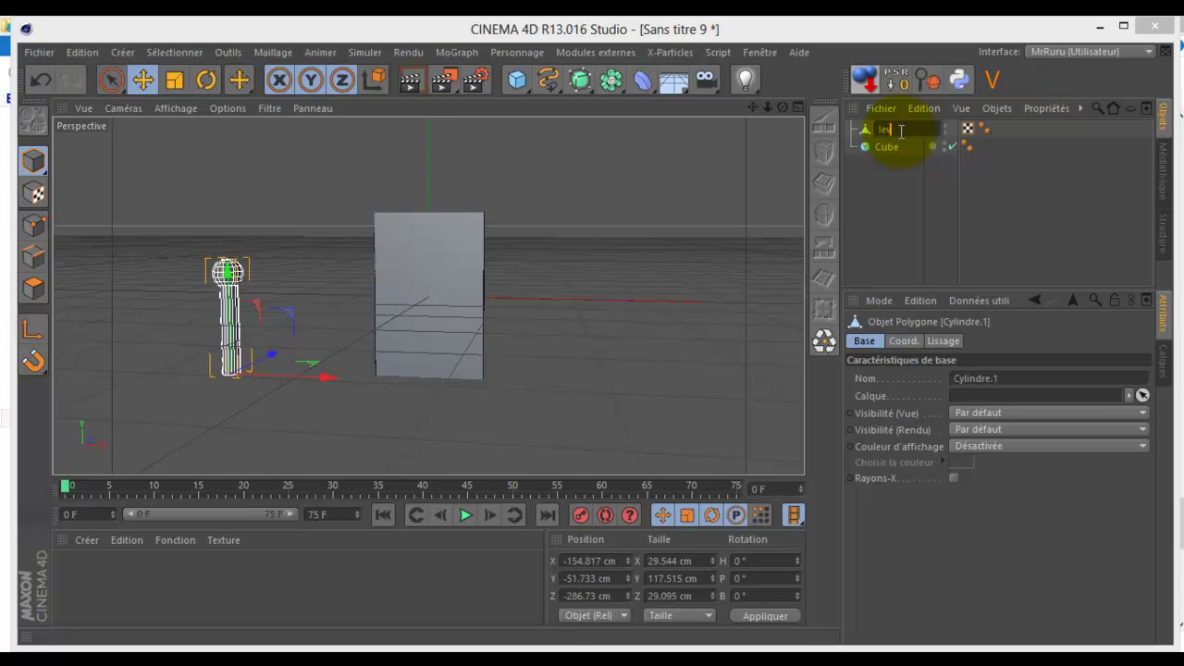
- Rename the lever to levier and the cube to porte in the Object Manager
{"action": "key", "text": "Return"}
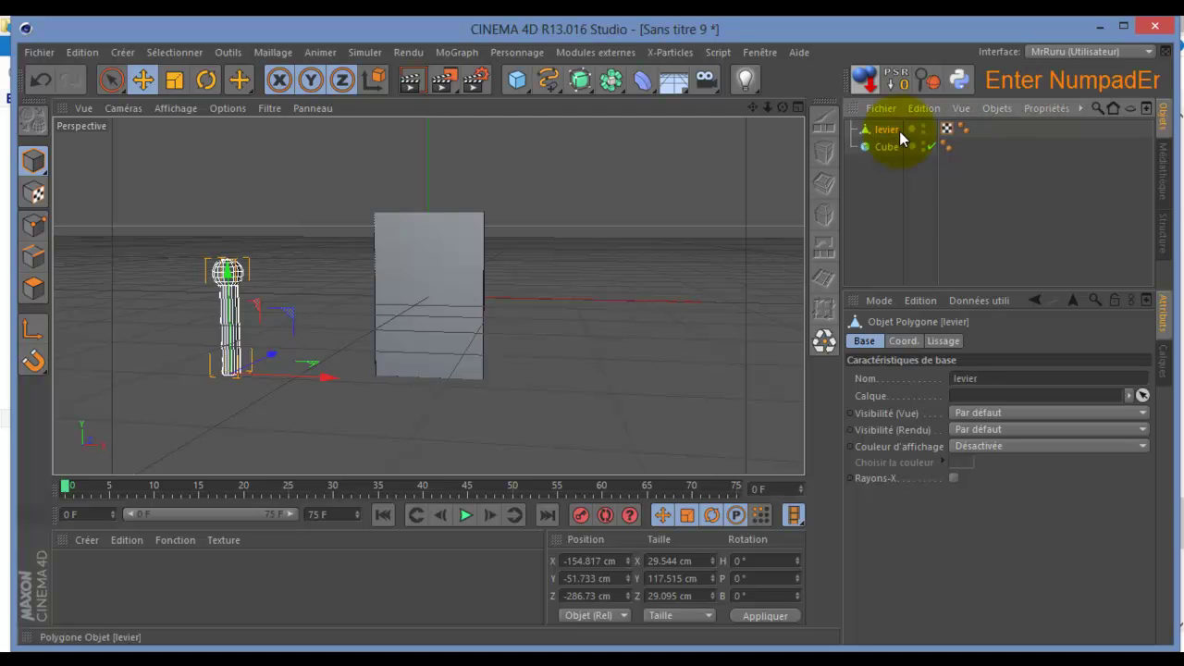
{"action": "left_click", "coordinate": [892, 151]}
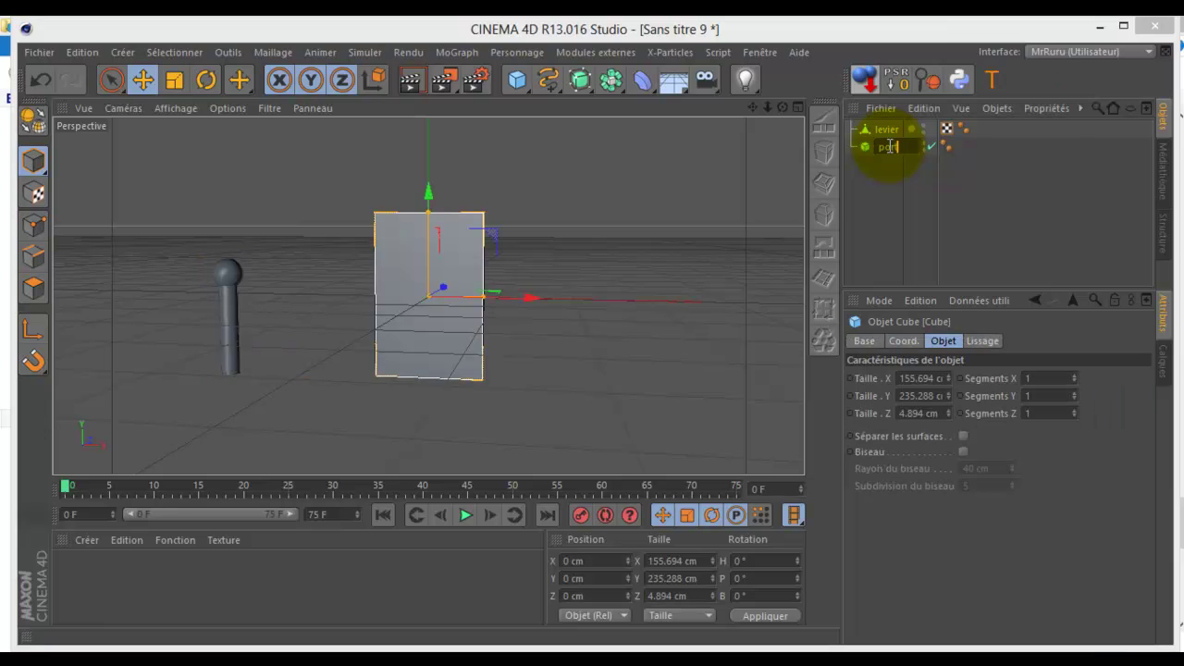
{"action": "left_click", "coordinate": [868, 198]}
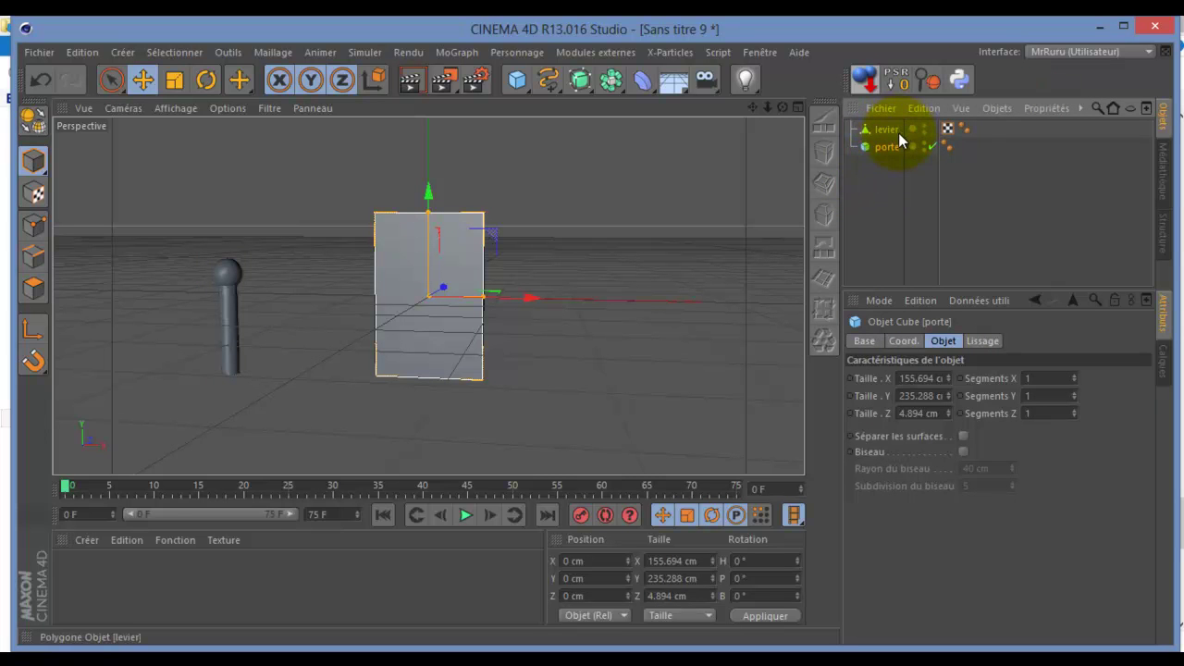
{"action": "left_click", "coordinate": [786, 111]}
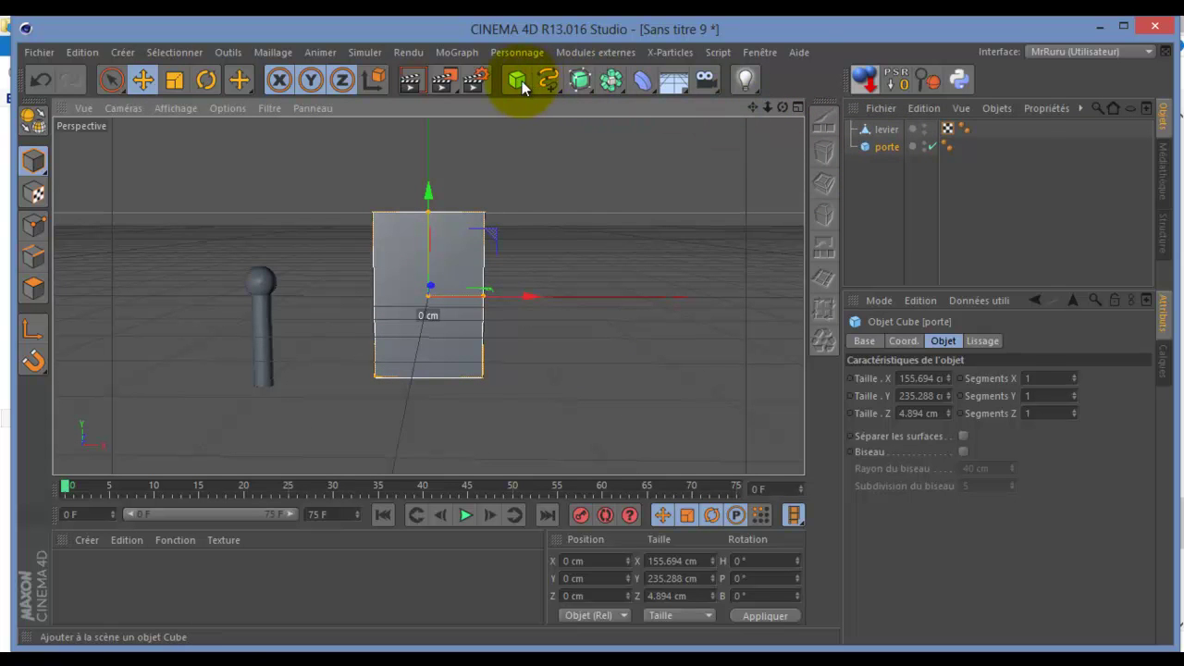
- Add a null object and rename it xpresso
{"action": "left_click", "coordinate": [527, 87]}
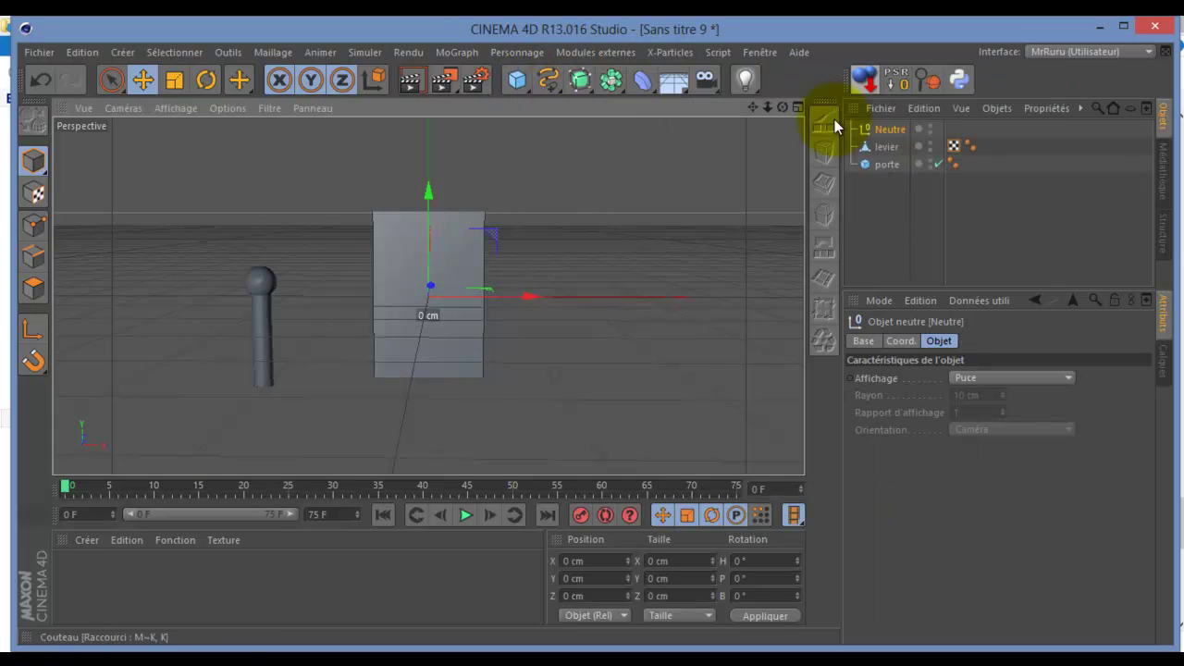
{"action": "left_click", "coordinate": [896, 136]}
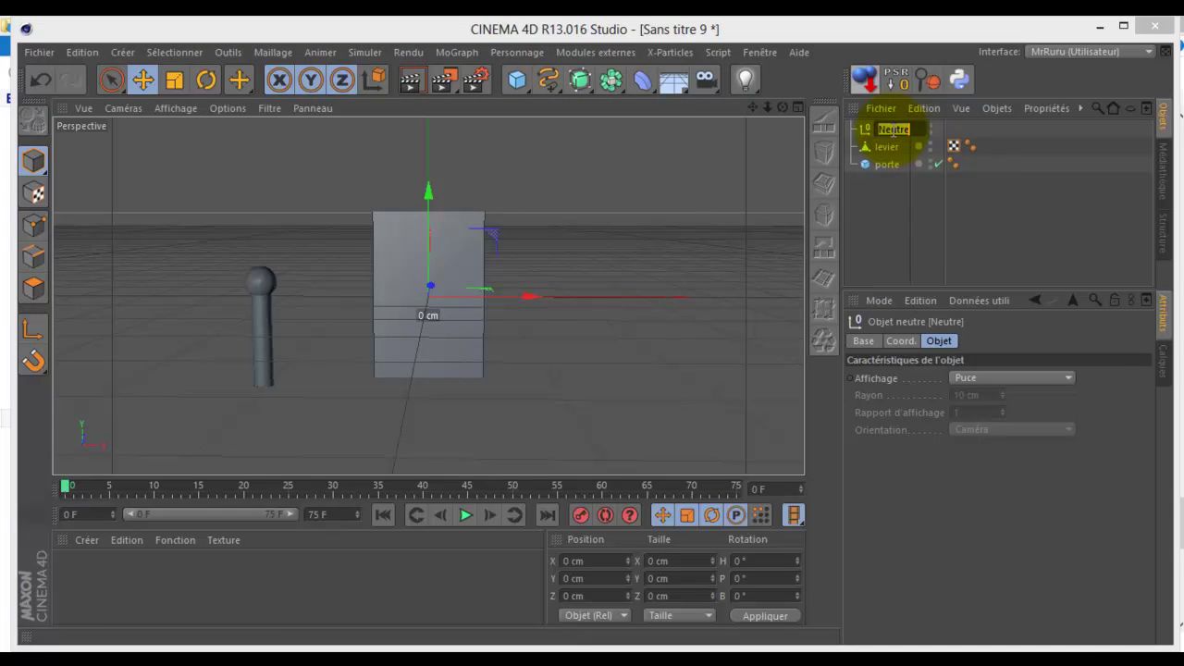
{"action": "type", "text": "r re €"}
{"action": "key", "text": "s"}
{"action": "key", "text": "o"}
{"action": "key", "text": "KP_Enter"}
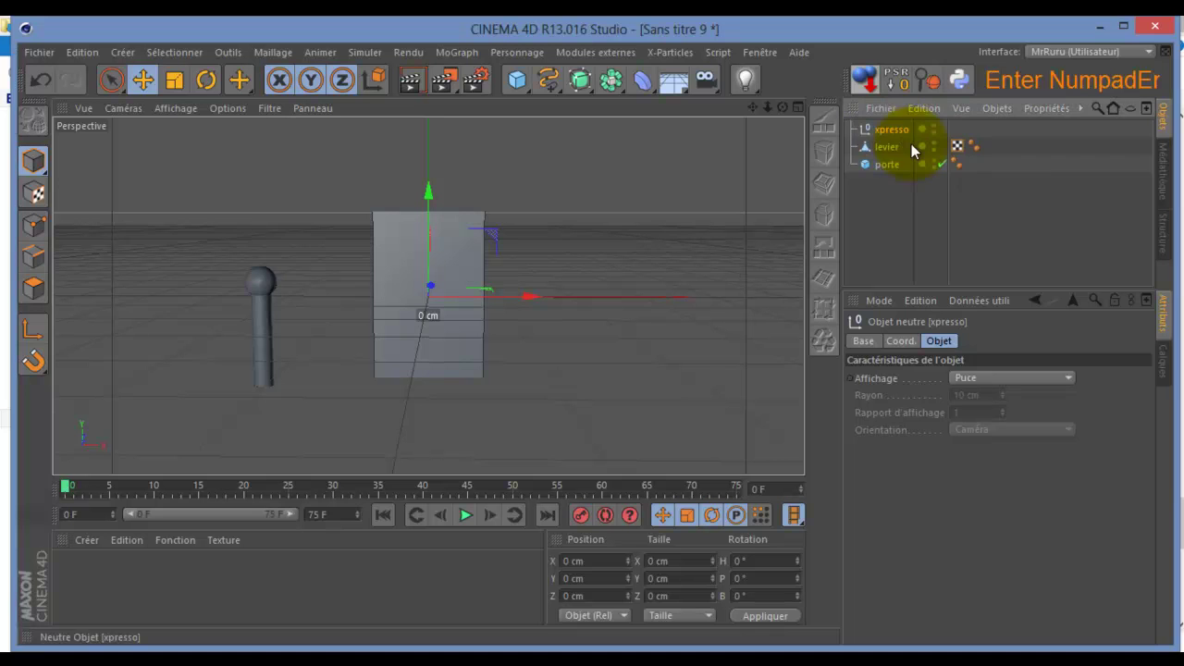
- Attach an XPresso tag to the xpresso null and bring up its editor
{"action": "right_click", "coordinate": [902, 133]}
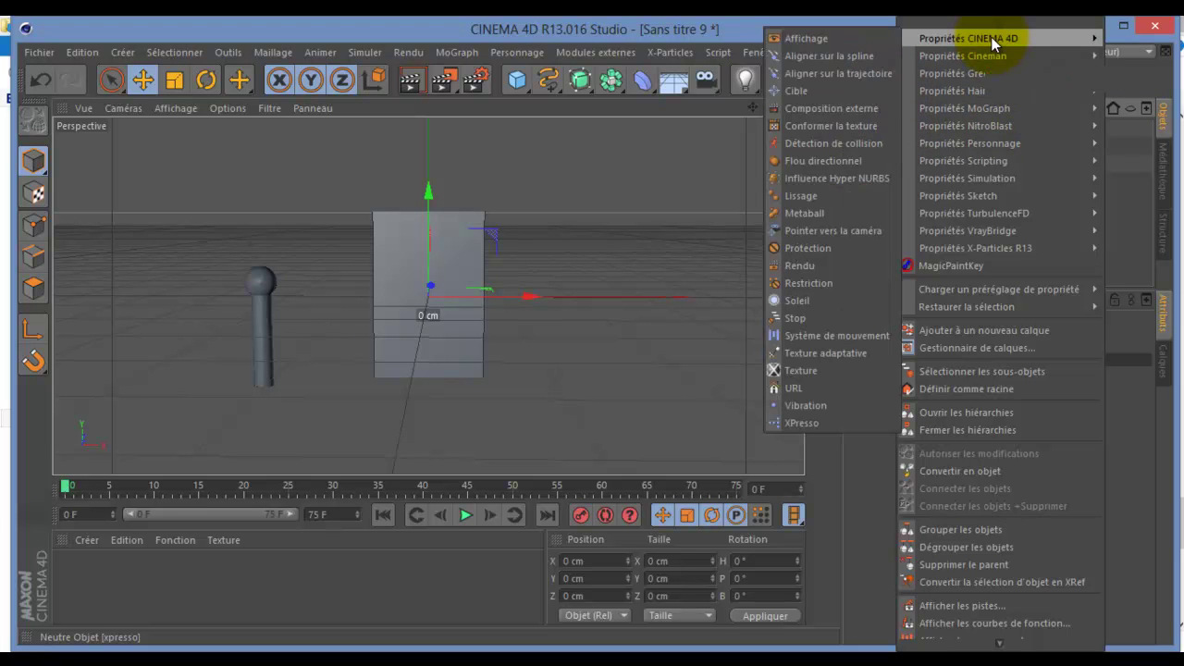
{"action": "left_click", "coordinate": [826, 425]}
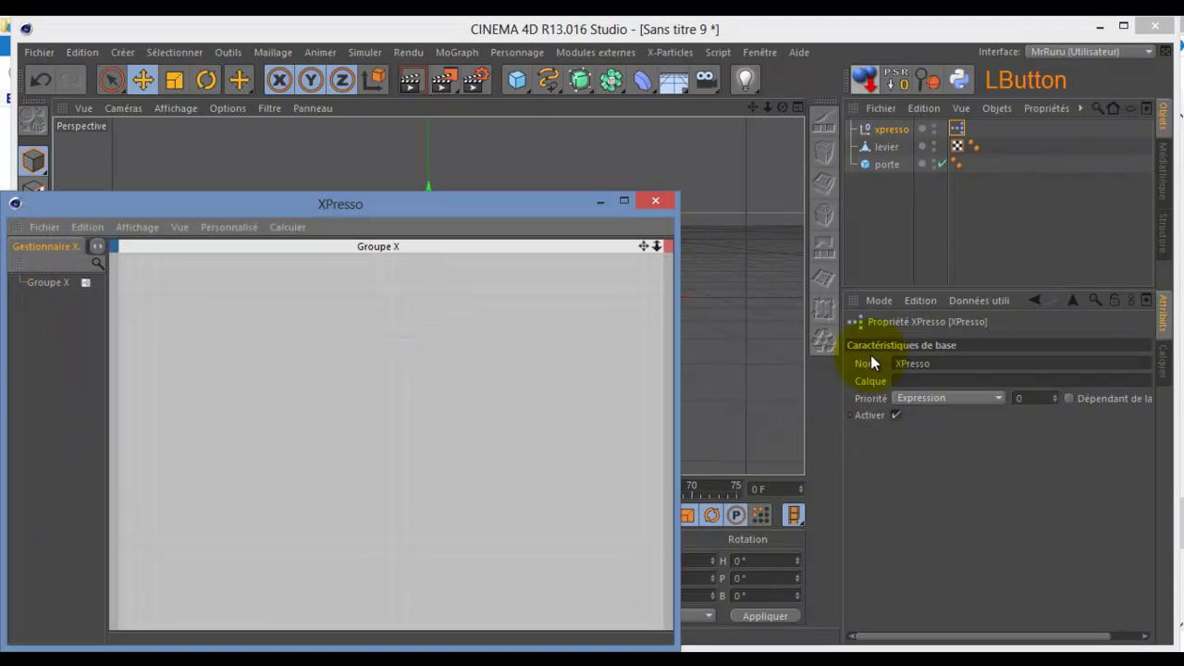
{"action": "left_click", "coordinate": [551, 216]}
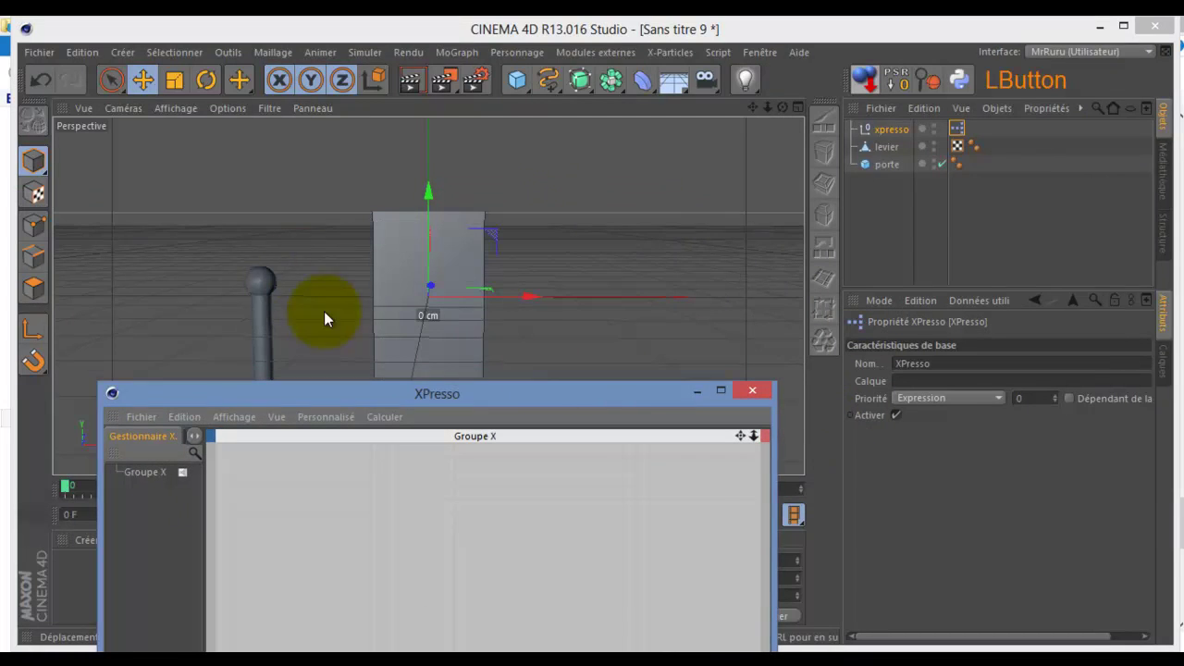
- Drag levier into the XPresso graph as a node, then select porte for the second node
{"action": "left_click", "coordinate": [897, 146]}
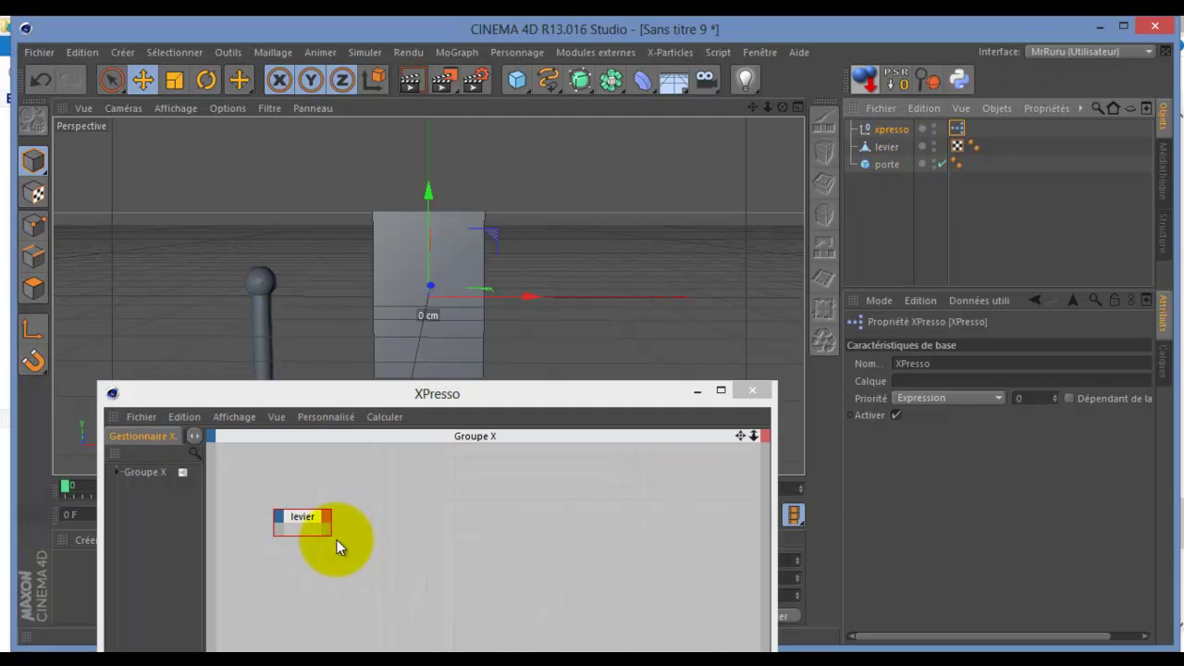
{"action": "left_click", "coordinate": [335, 540]}
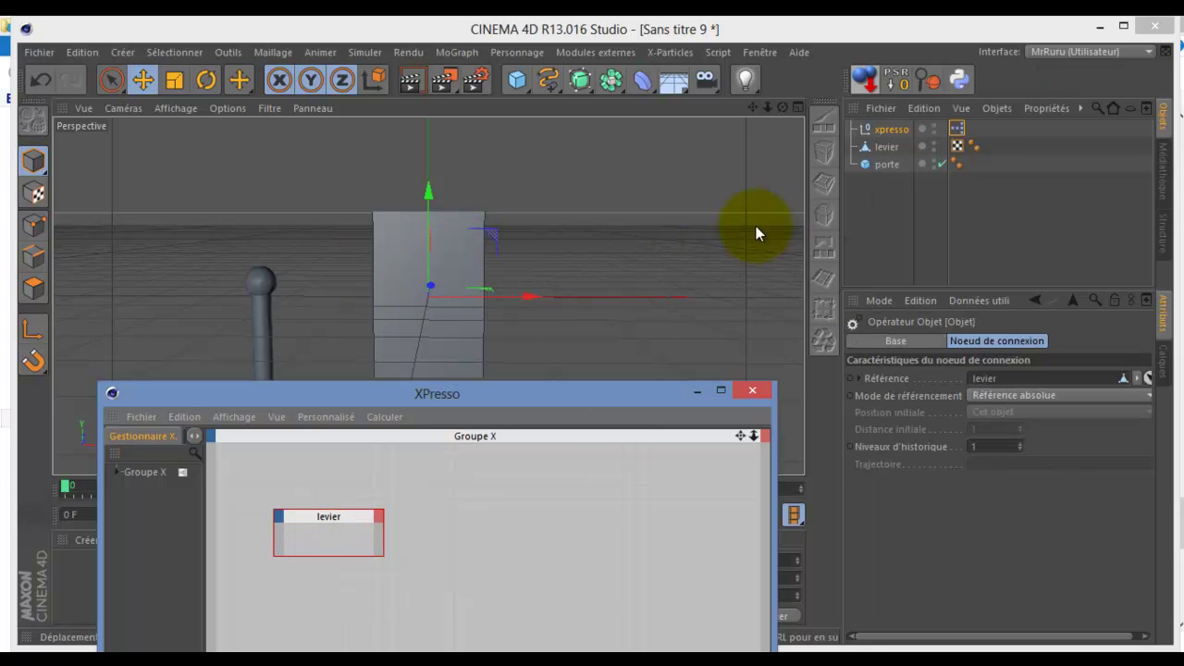
{"action": "left_click", "coordinate": [894, 170]}
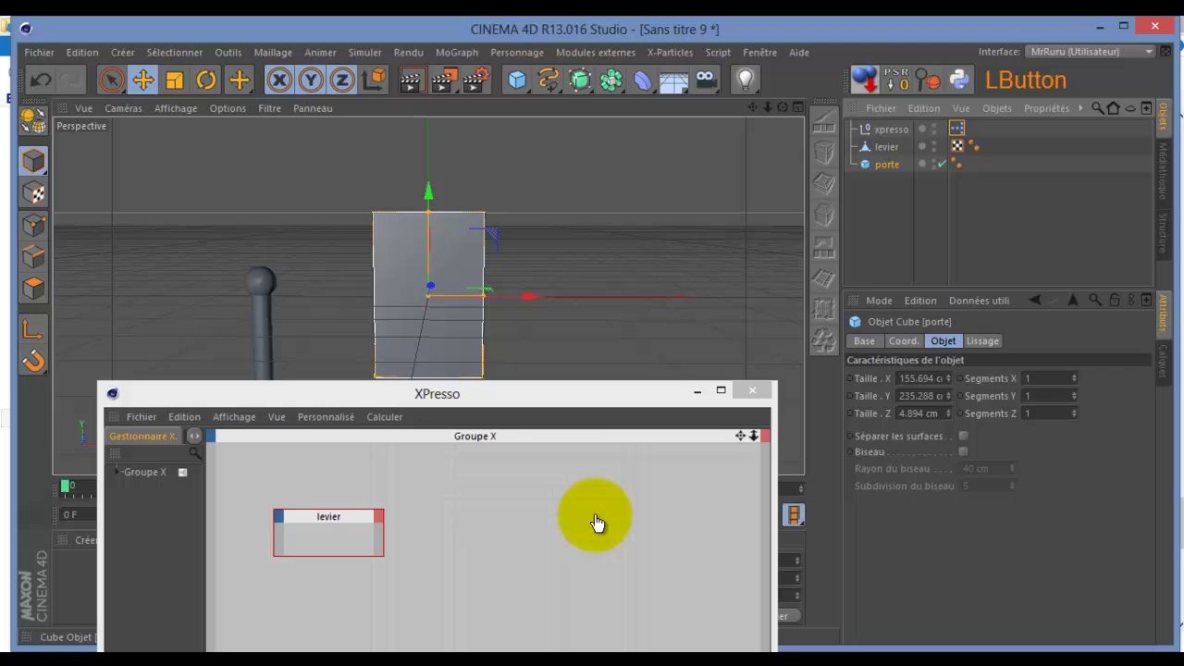
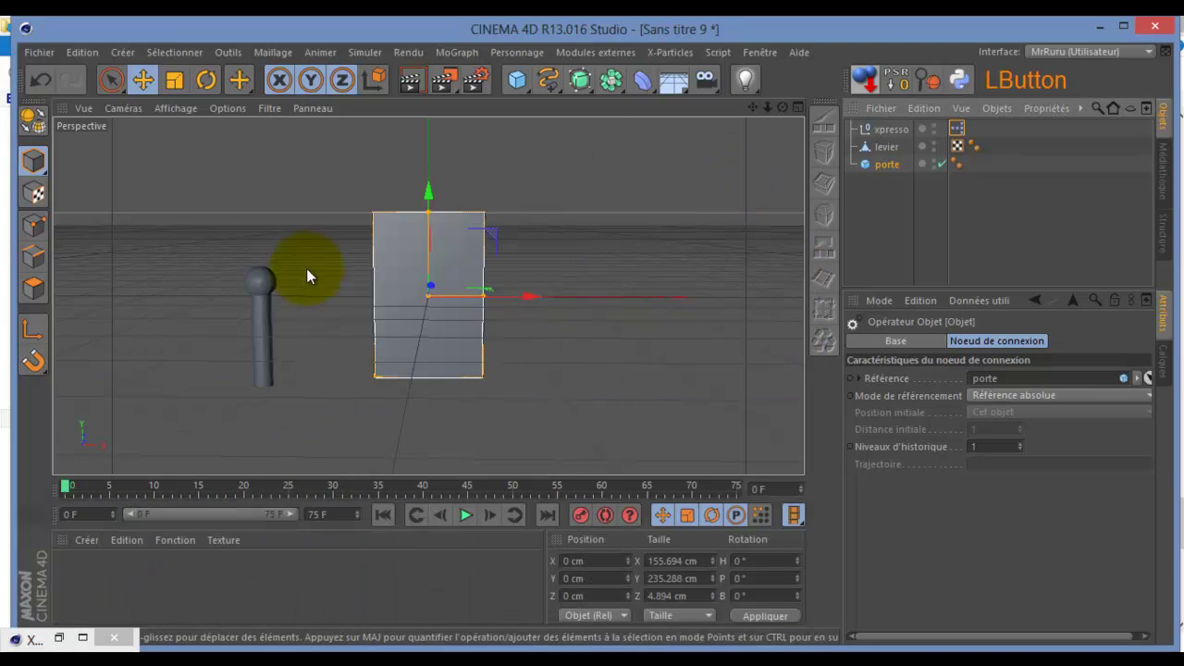
- Test-tilt levier on pitch with the Rotate tool, undo it and restore the XPresso graph
{"action": "left_click", "coordinate": [885, 148]}
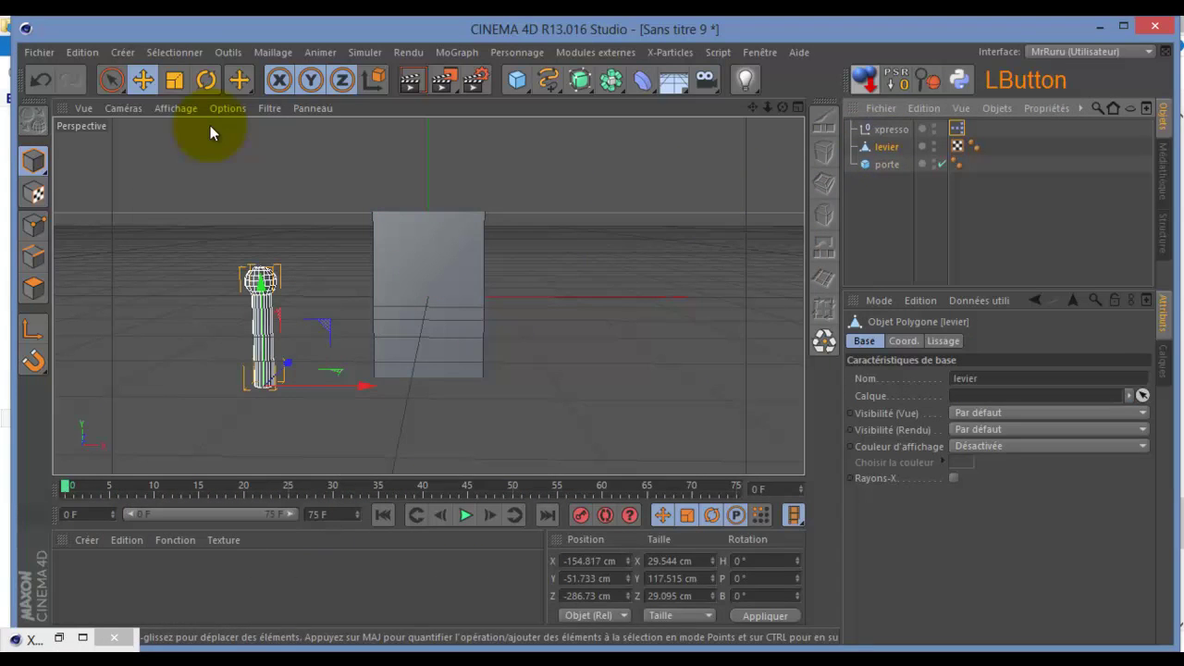
{"action": "left_click", "coordinate": [210, 83]}
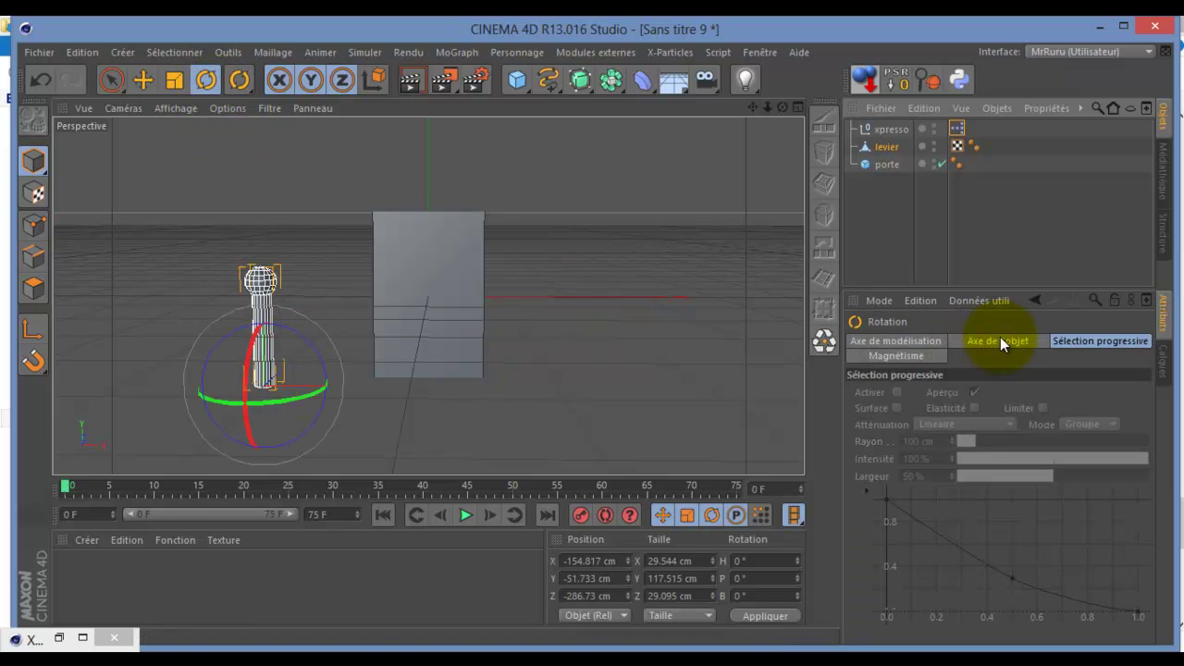
{"action": "left_click", "coordinate": [882, 155]}
{"action": "left_click", "coordinate": [913, 348]}
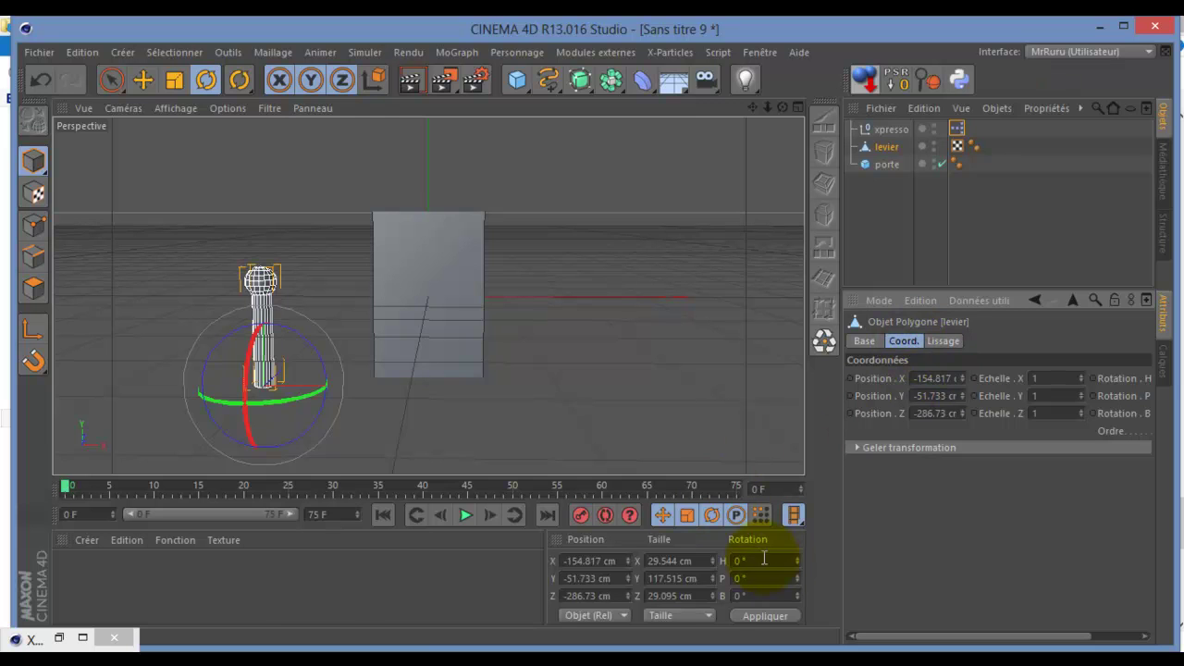
{"action": "left_click", "coordinate": [251, 369]}
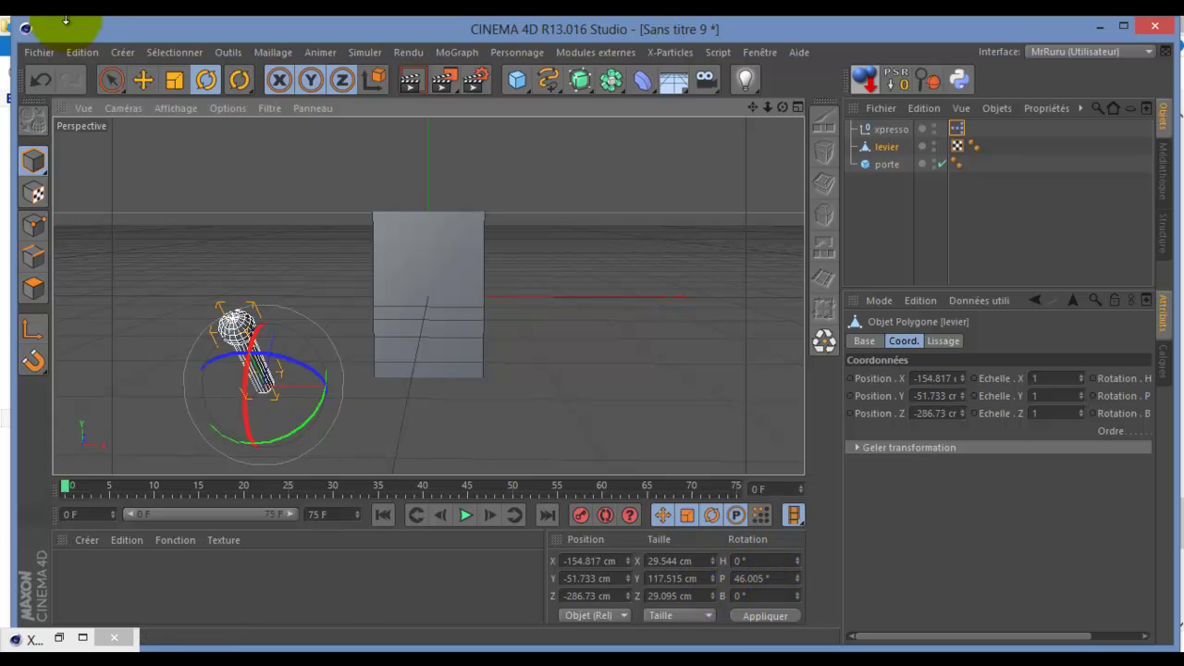
{"action": "left_click", "coordinate": [48, 86]}
{"action": "left_click", "coordinate": [63, 643]}
- Give the levier node a Rotation globale . P output and test-tilt the lever again
{"action": "left_click", "coordinate": [426, 311]}
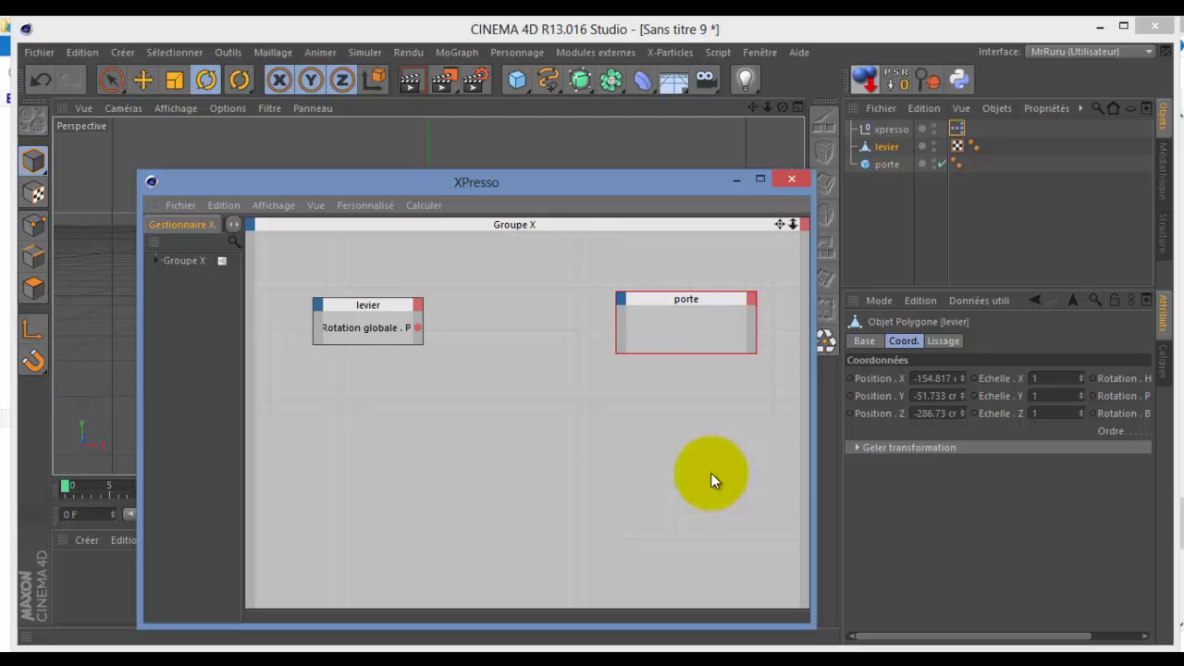
{"action": "left_click", "coordinate": [695, 191]}
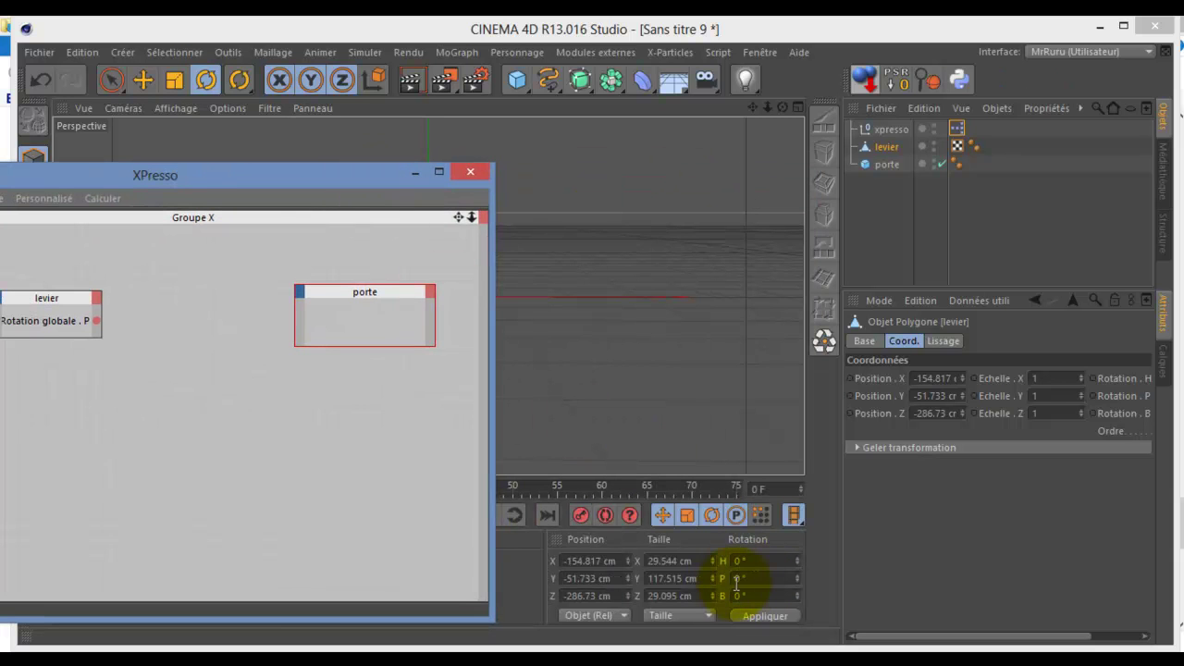
{"action": "left_click", "coordinate": [415, 181]}
{"action": "left_click", "coordinate": [248, 380]}
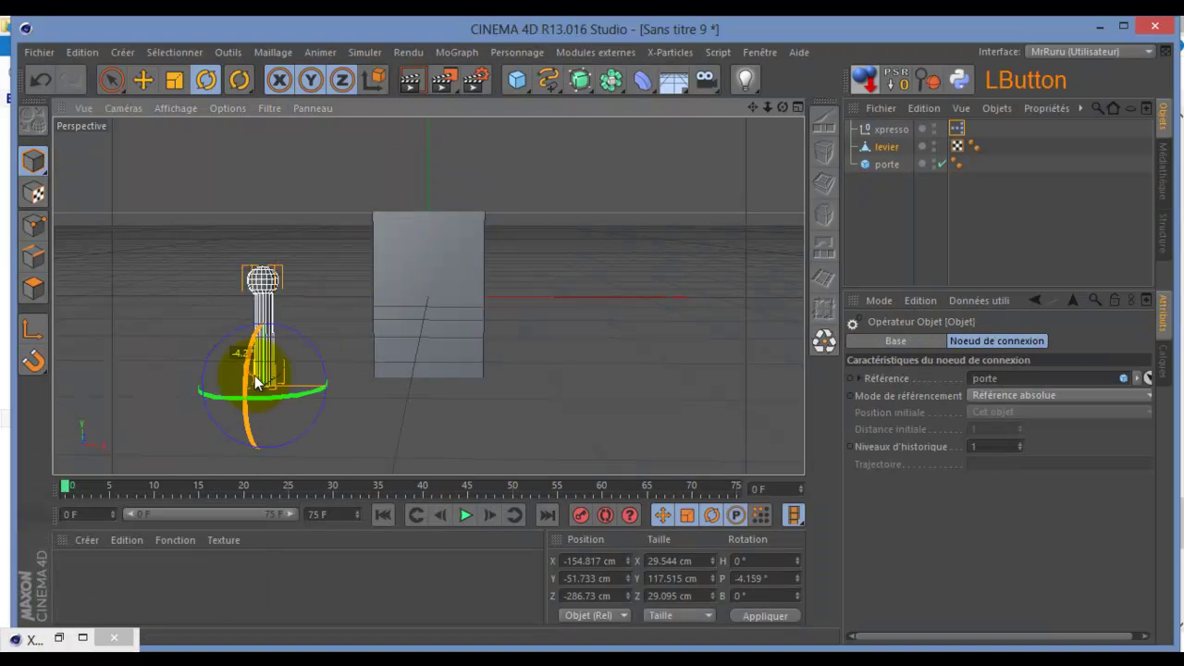
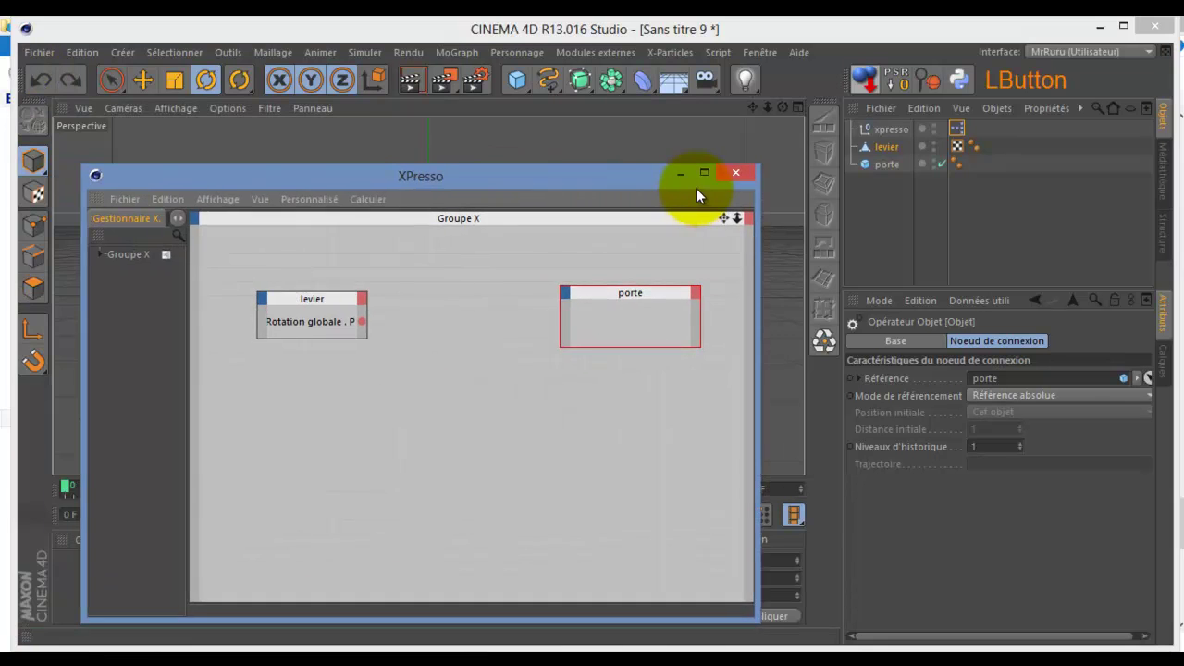
{"action": "left_click", "coordinate": [690, 178]}
- Test-raise porte along the Y axis with the Move tool, then undo the move
{"action": "left_click", "coordinate": [895, 166]}
{"action": "left_click", "coordinate": [142, 83]}
{"action": "left_click", "coordinate": [429, 195]}
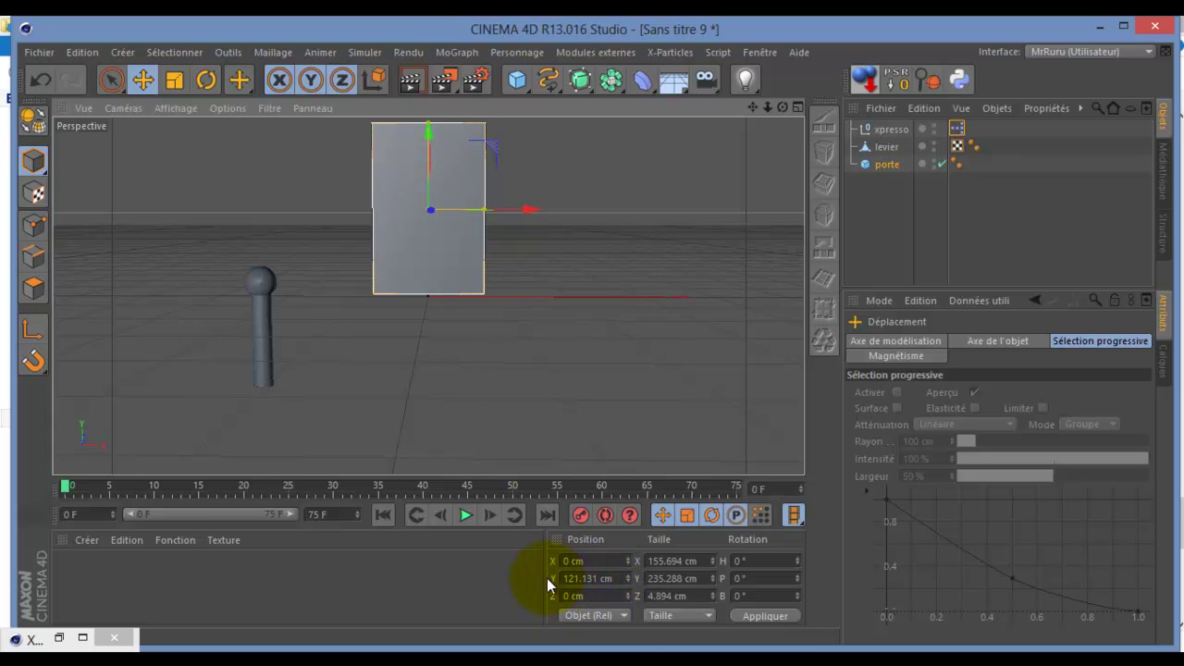
{"action": "left_click", "coordinate": [45, 87]}
- Give the porte node a Position globale . Y input port in the XPresso graph
{"action": "left_click", "coordinate": [62, 640]}
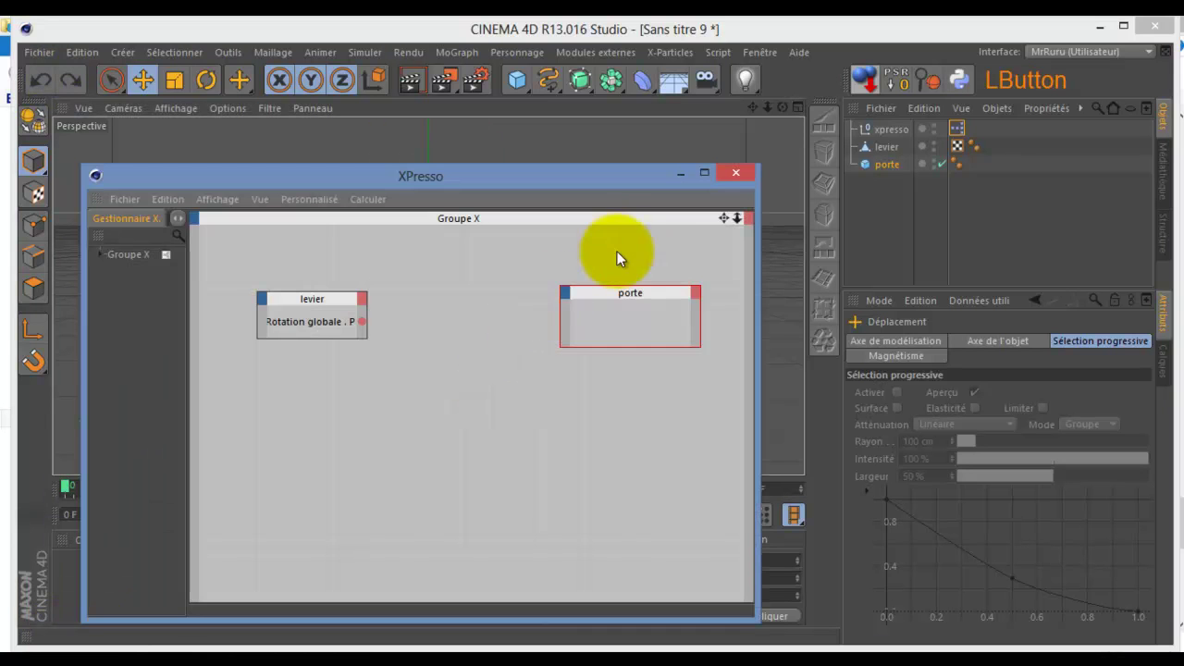
{"action": "left_click", "coordinate": [572, 298]}
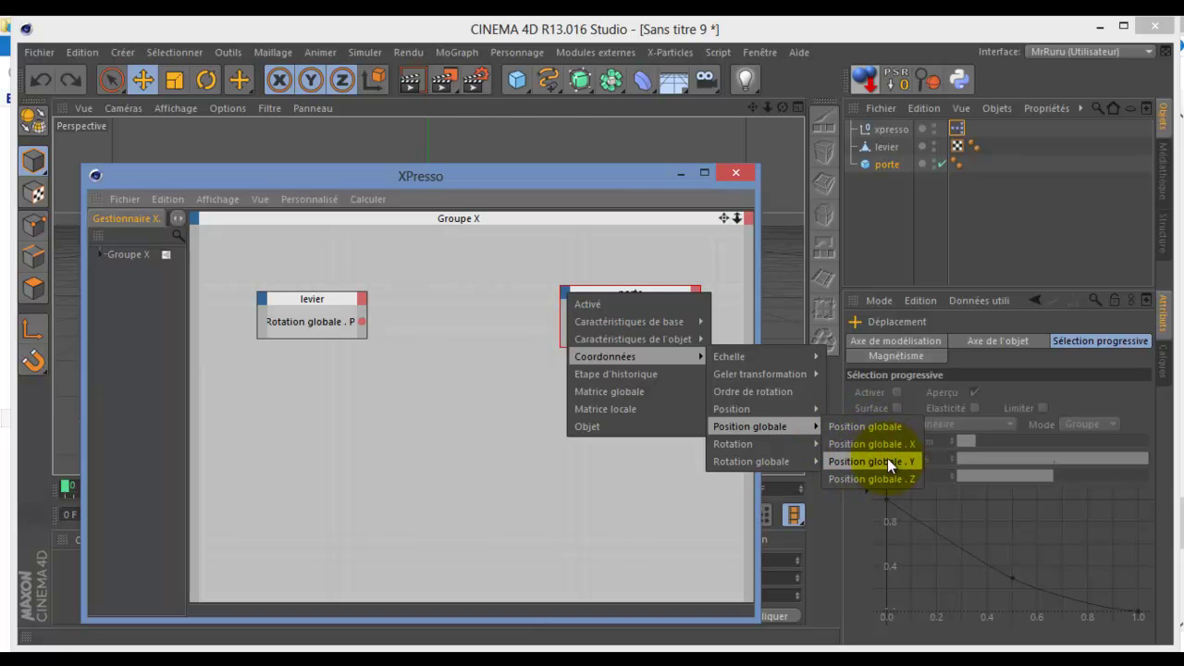
{"action": "left_click", "coordinate": [581, 178]}
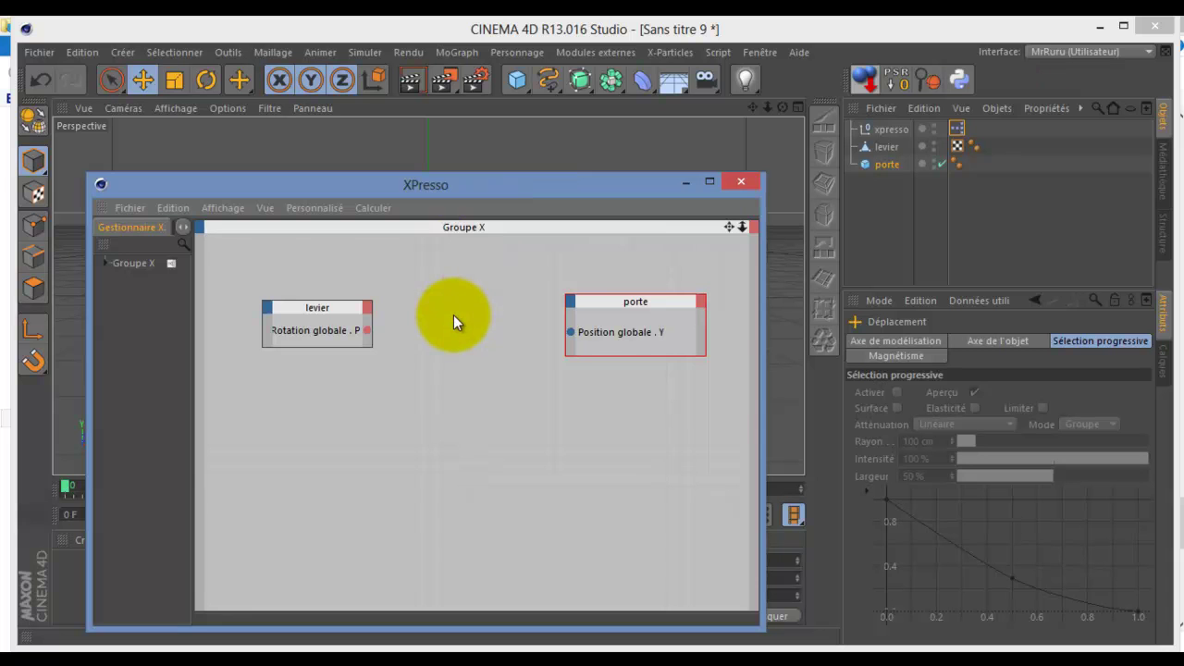
- Add a Cartographie d'intervalle (Range Mapper) node between levier and porte
{"action": "right_click", "coordinate": [461, 320]}
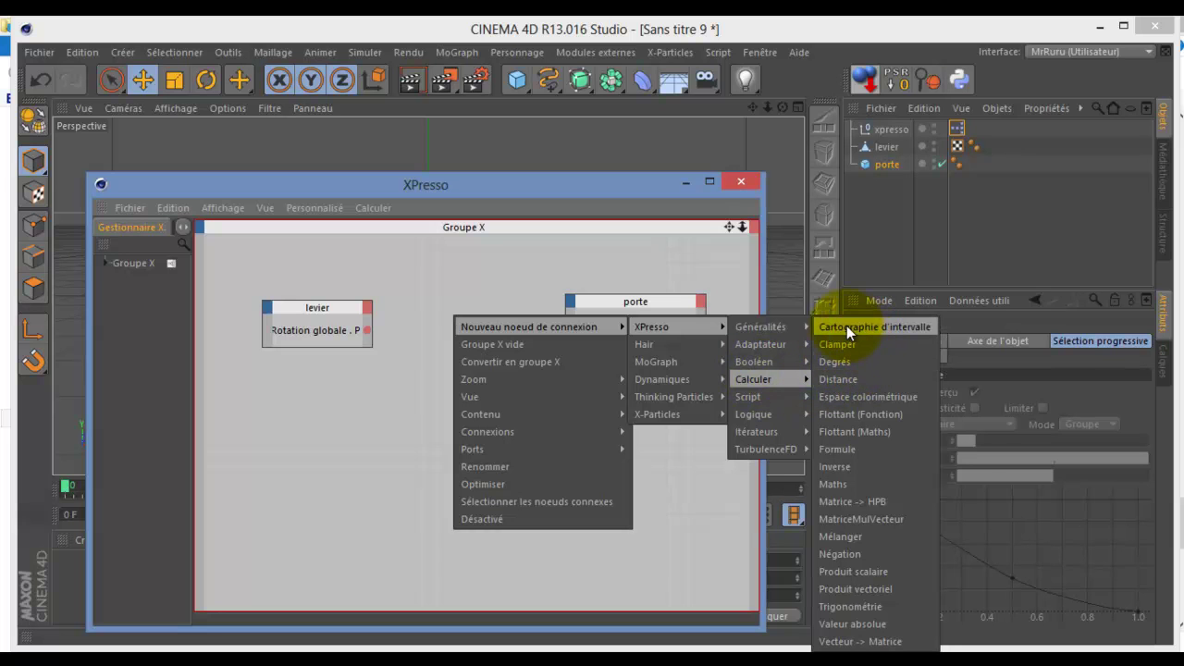
{"action": "left_click", "coordinate": [895, 335]}
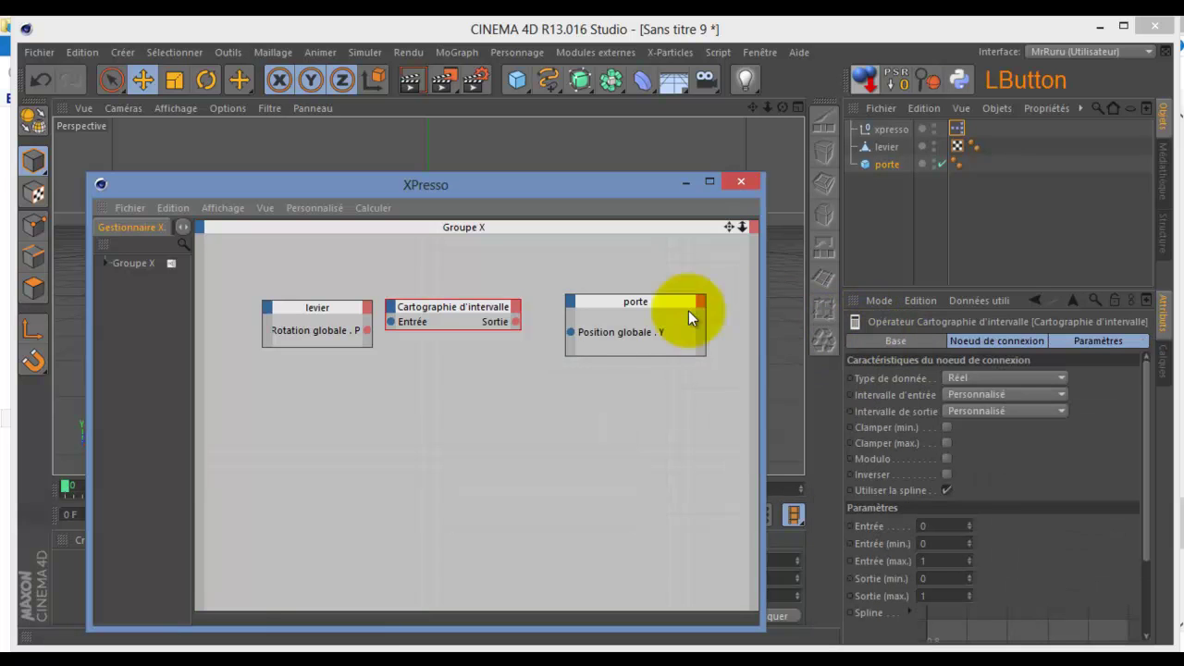
{"action": "left_click", "coordinate": [499, 317]}
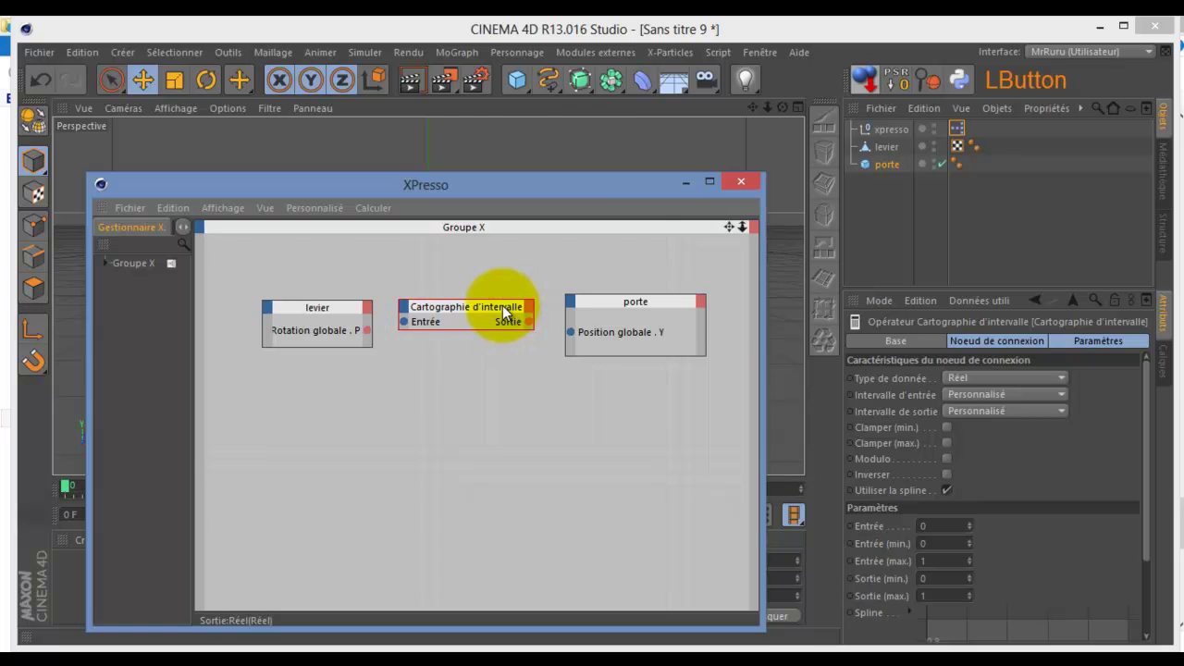
- Set the Range Mapper's Intervalle de sortie to De 0 à 100
{"action": "left_click", "coordinate": [688, 188]}
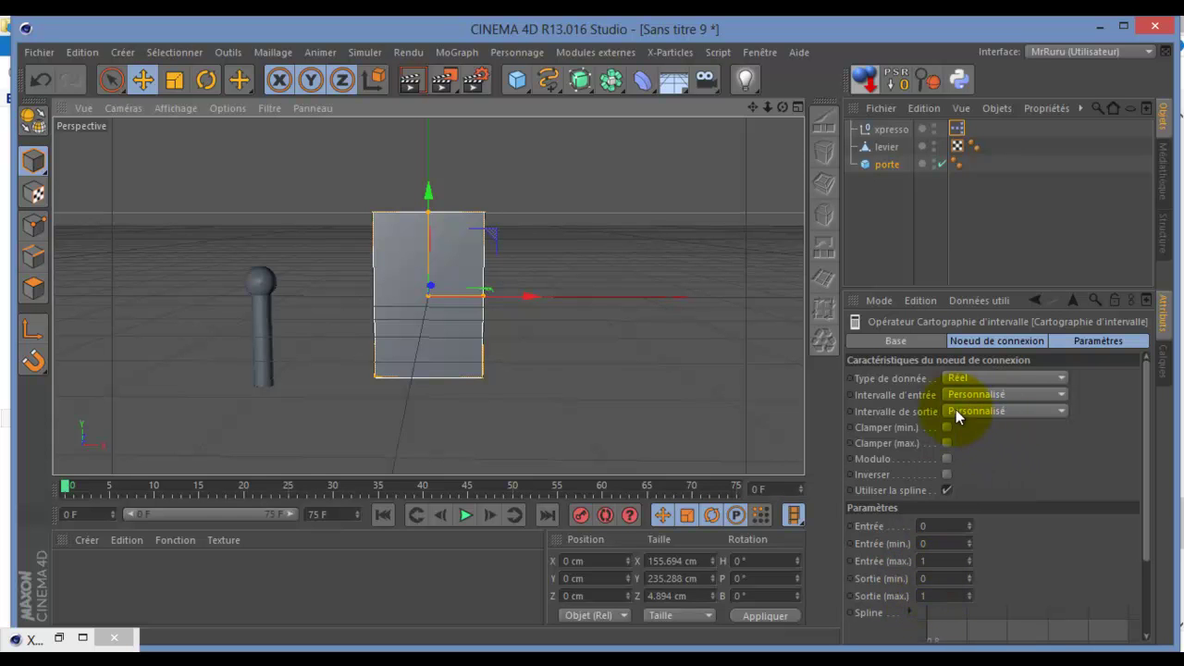
{"action": "left_click", "coordinate": [1026, 416]}
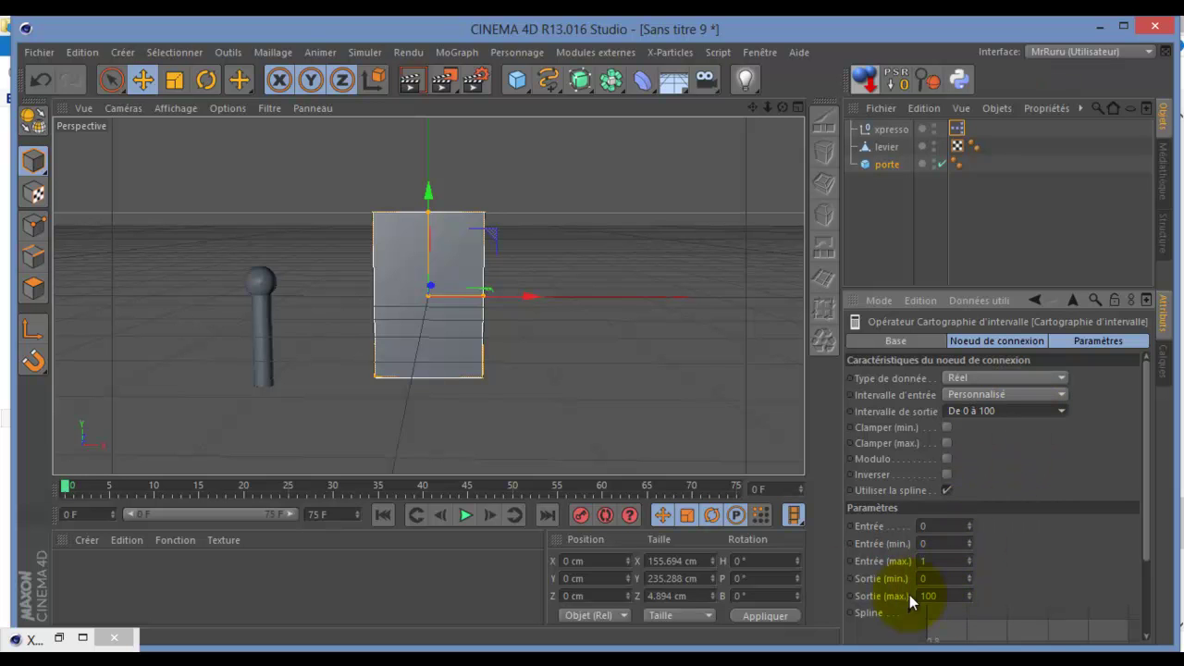
{"action": "left_click", "coordinate": [62, 640]}
{"action": "left_click", "coordinate": [372, 333]}
{"action": "left_click", "coordinate": [531, 329]}
{"action": "left_click", "coordinate": [695, 184]}
- Select levier and get ready to rotate it
{"action": "left_click", "coordinate": [896, 152]}
{"action": "left_click", "coordinate": [205, 83]}
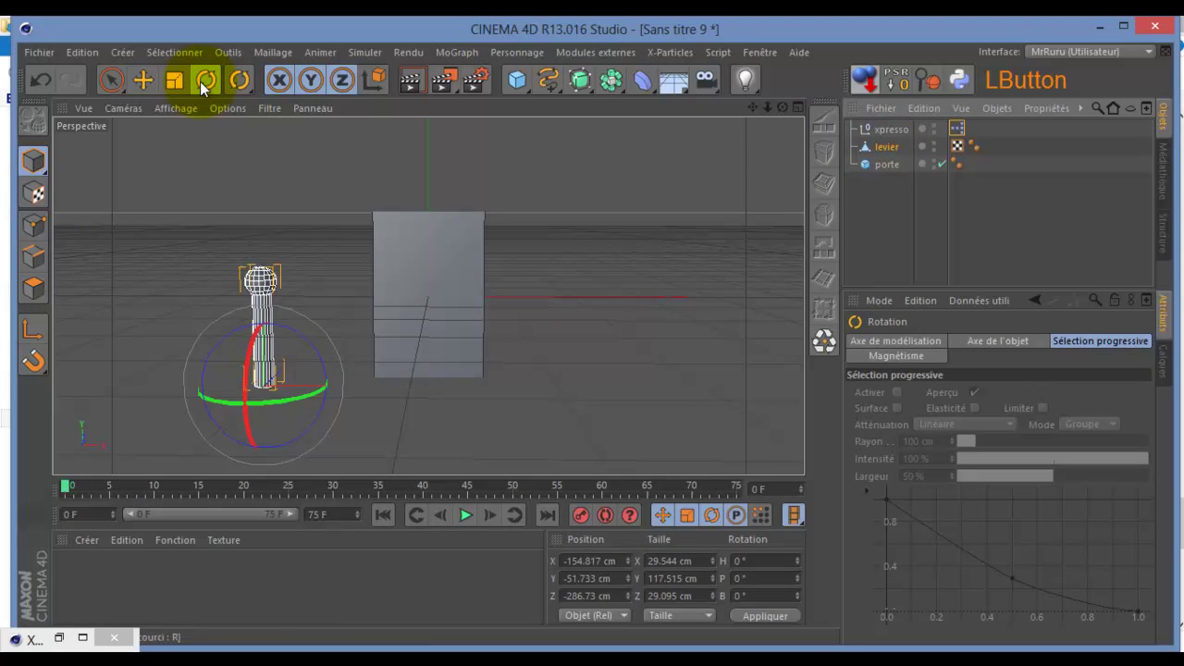
- Tilt levier twice to watch porte rise, undoing each tilt, then bring the XPresso graph back
{"action": "left_click", "coordinate": [246, 374]}
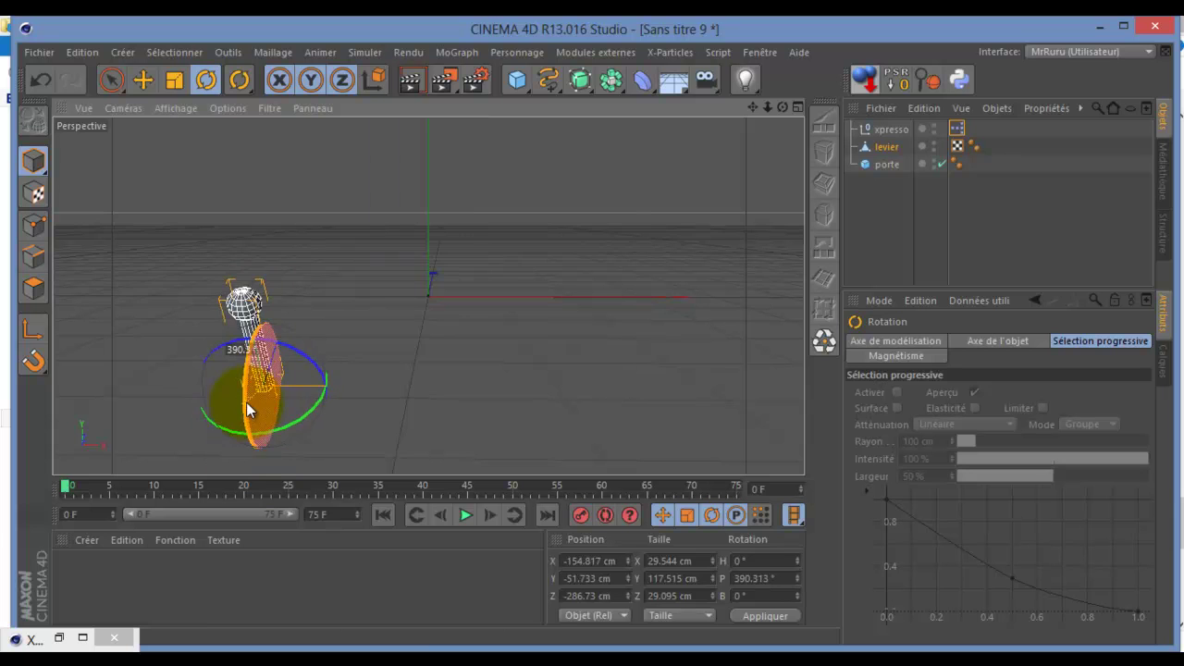
{"action": "left_click", "coordinate": [56, 84]}
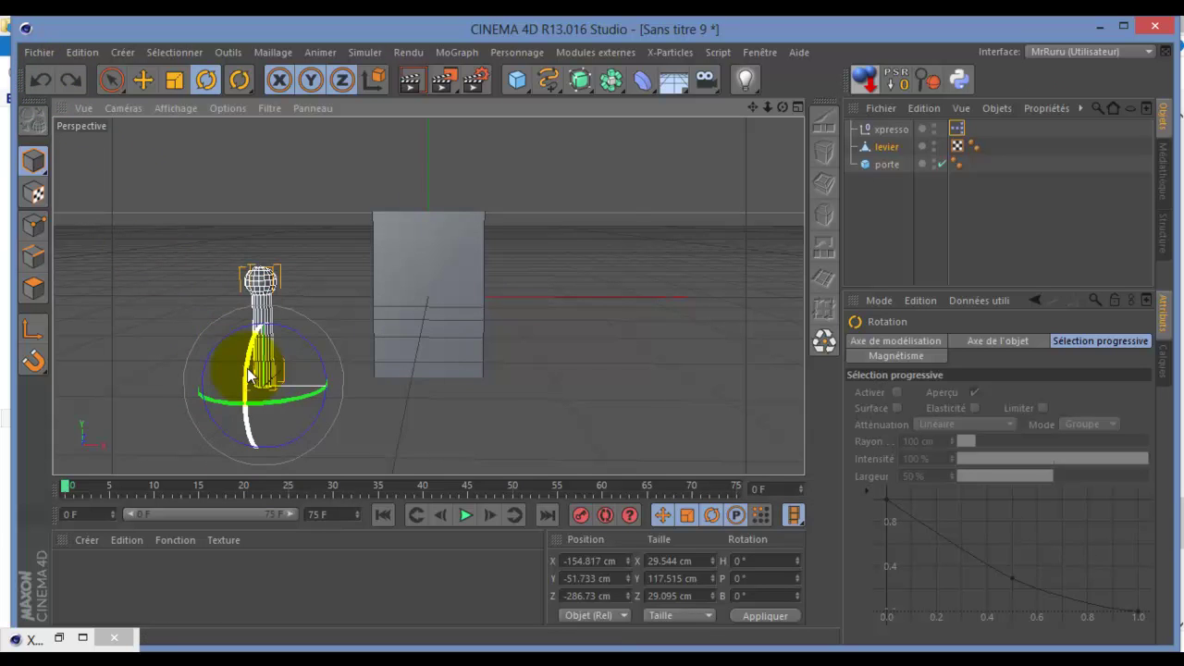
{"action": "left_click", "coordinate": [250, 377]}
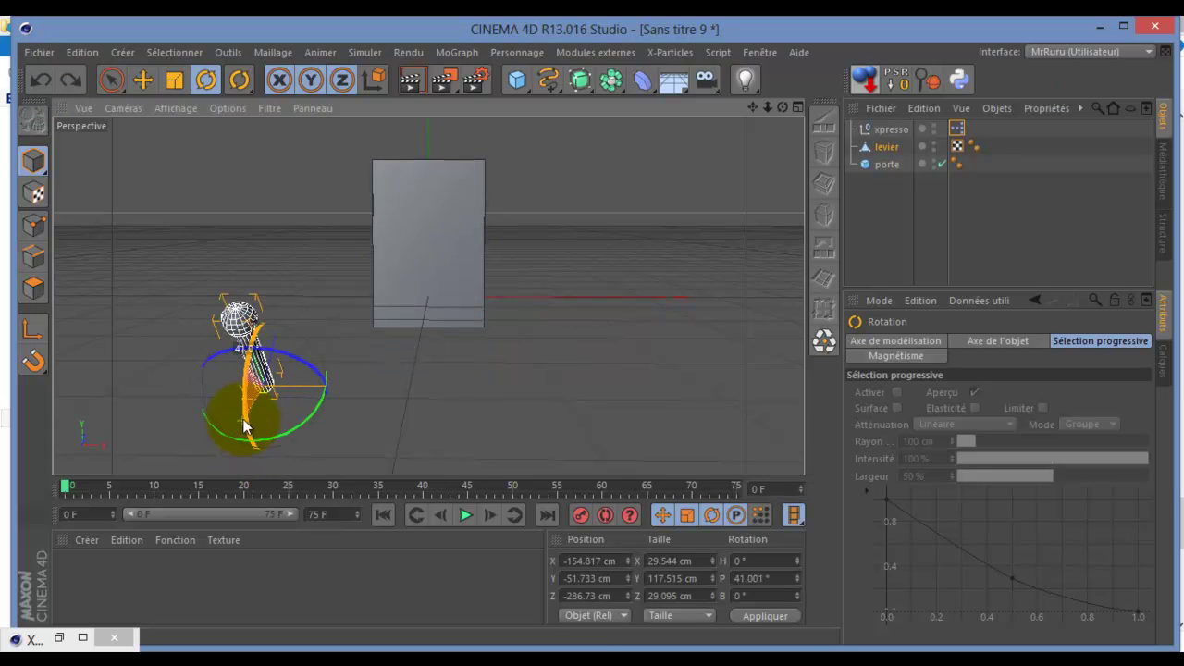
{"action": "left_click", "coordinate": [44, 86]}
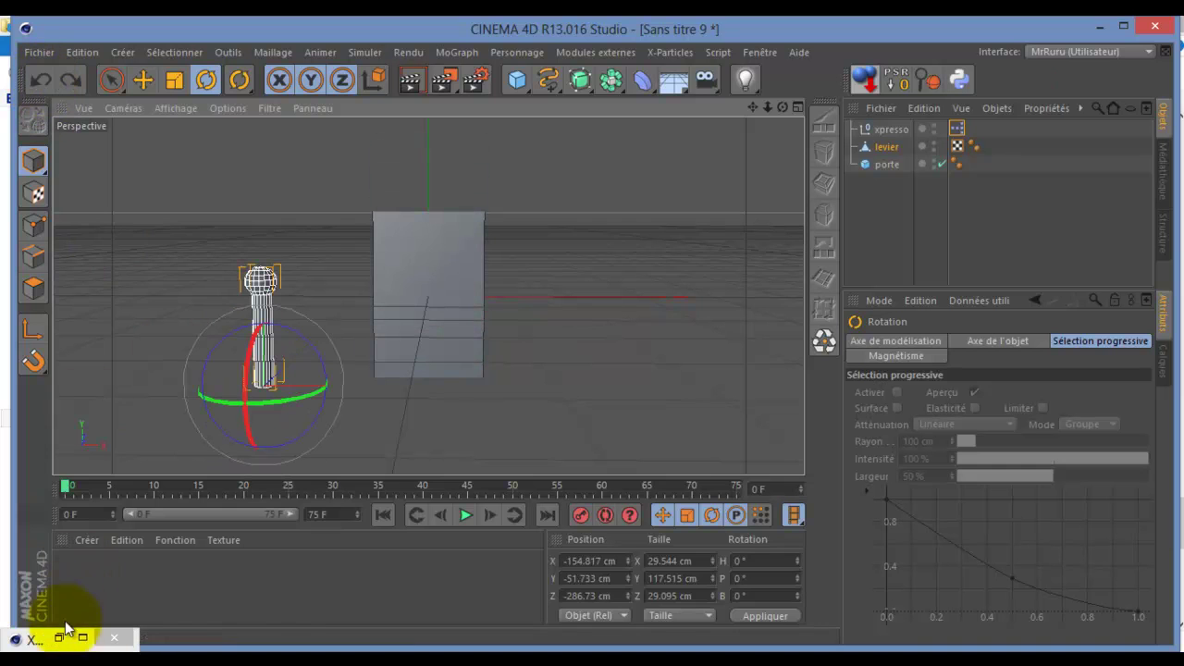
{"action": "left_click", "coordinate": [63, 645]}
- Switch the Range Mapper output range to Personnalisé with Sortie (max.) 250
{"action": "left_click", "coordinate": [486, 313]}
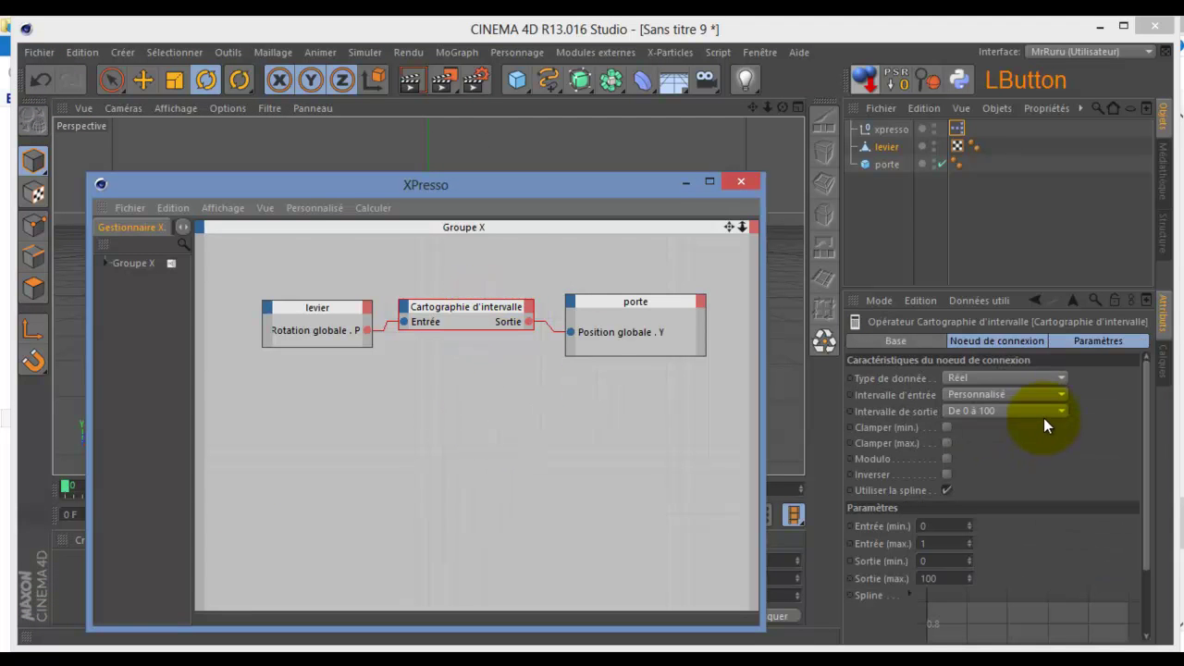
{"action": "left_click", "coordinate": [1046, 427]}
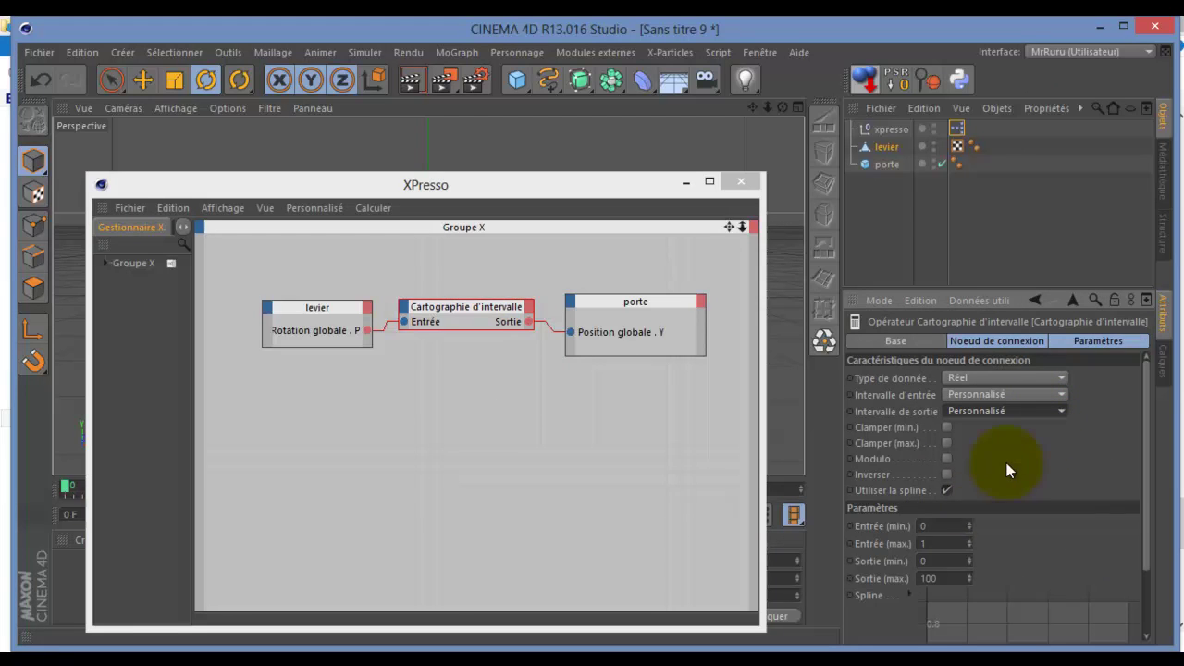
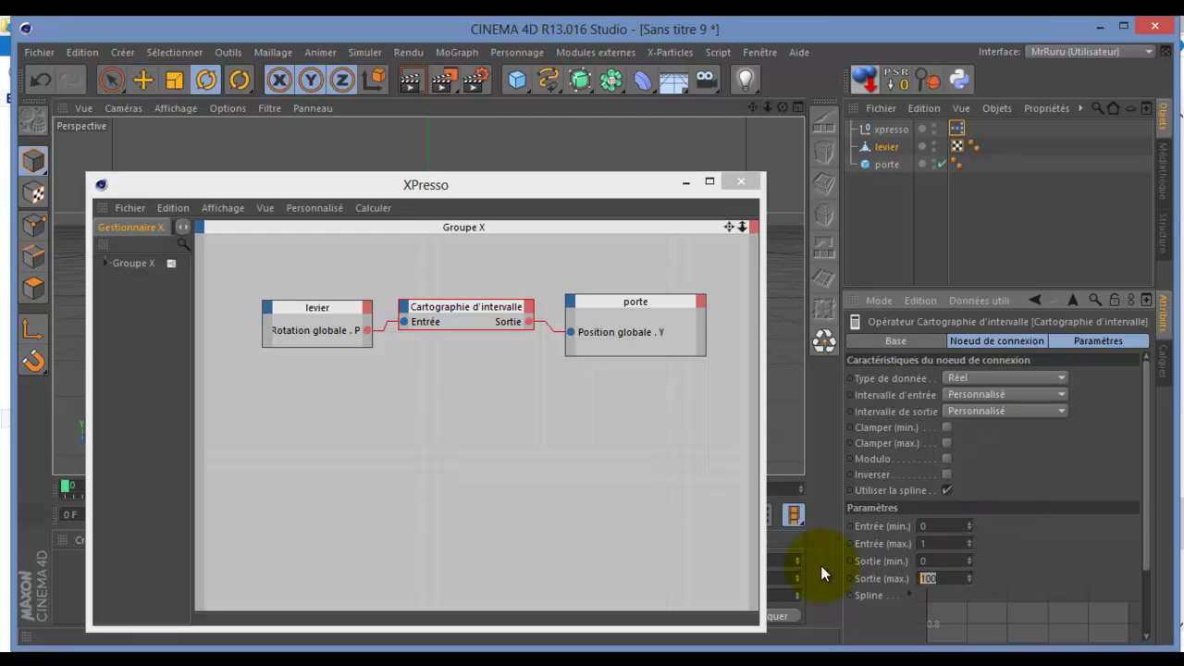
{"action": "key", "text": "KP_2"}
{"action": "key", "text": "KP_5"}
{"action": "key", "text": "KP_0"}
- Hide the XPresso graph and tilt levier to test how far porte rises
{"action": "left_click", "coordinate": [1032, 553]}
{"action": "left_click", "coordinate": [688, 189]}
- Return levier's Rotation P to 0° so porte rests at its starting height
{"action": "left_click", "coordinate": [249, 373]}
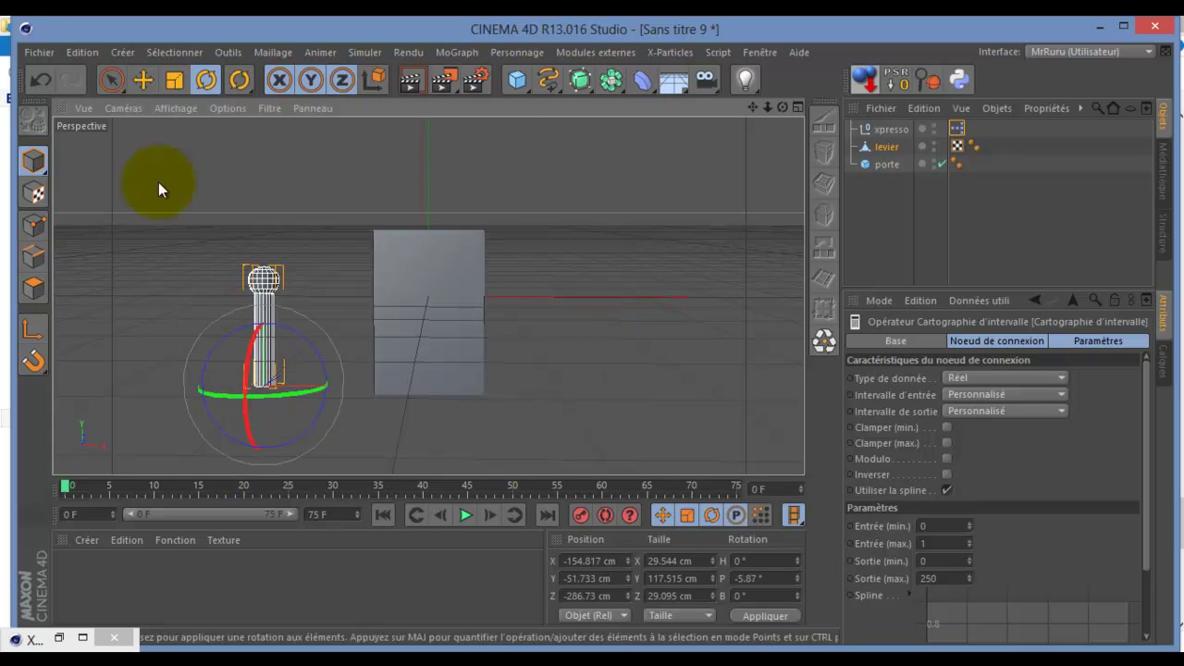
{"action": "left_click", "coordinate": [43, 77]}
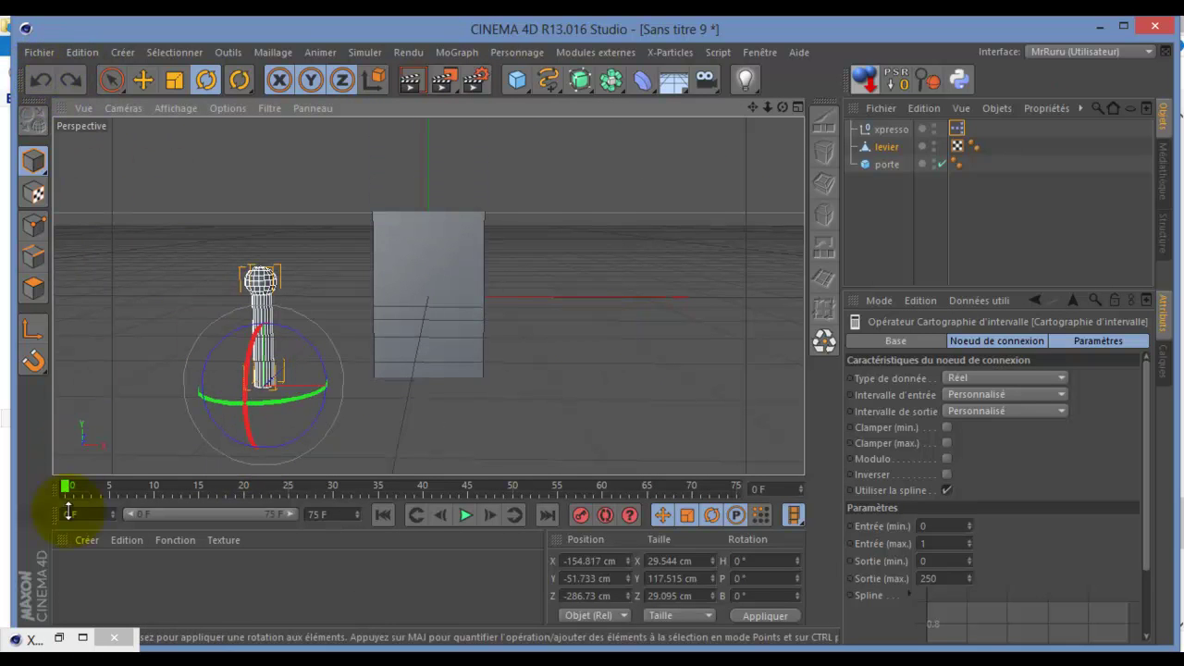